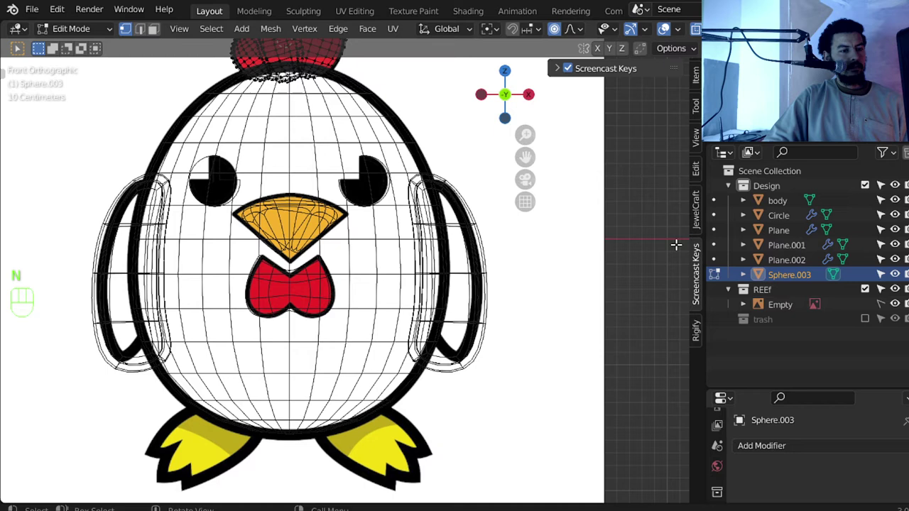
Leave the sphere's edit mode, save the file and face the chicken from the front
key("n")
key("ctrl+s")
left_click(553, 277)
key("Tab")
left_click_drag(401, 323, 405, 324)
key("KP_1")
Frame the chicken's feet in view and bring up the Add menu for a new object
key("alt+a")
middle_click(439, 286)
middle_click(473, 259)
middle_click(427, 294)
right_click(411, 282)
key("shift+a")
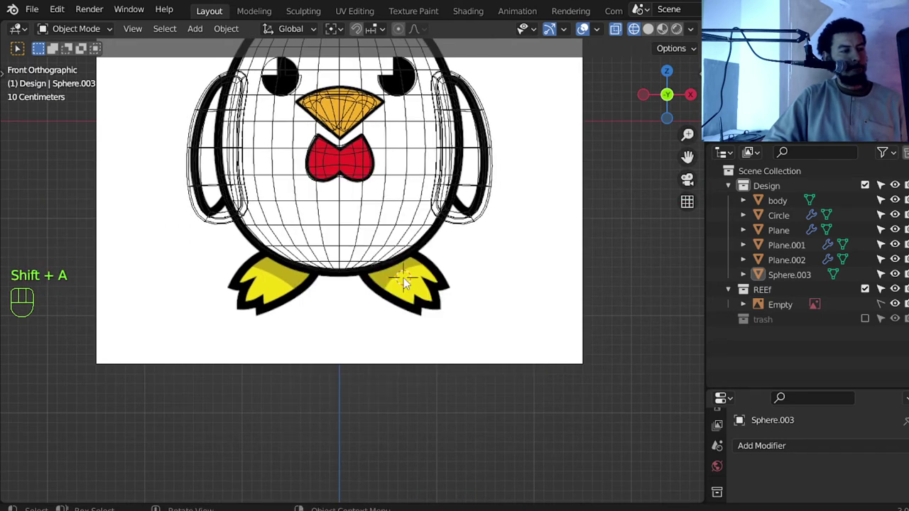
Add a plane, shrink it and slide it front-to-back under the body in side view
key("shift+a")
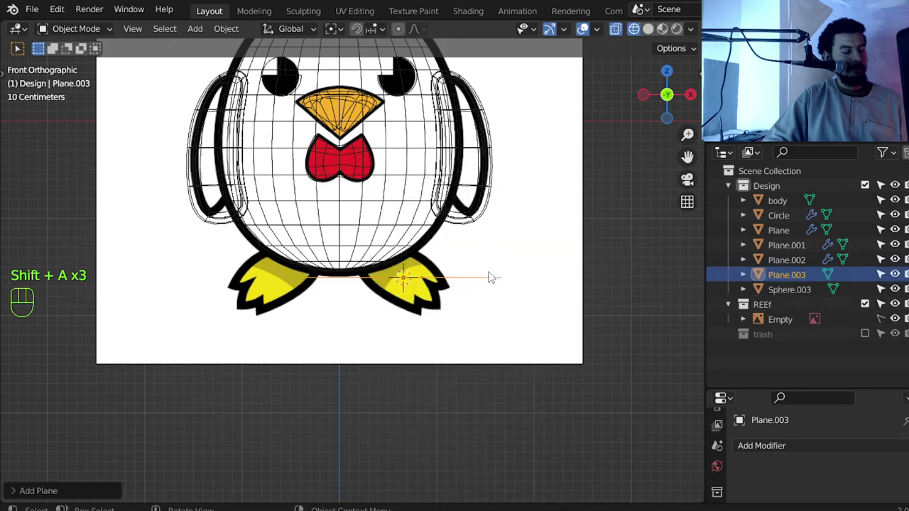
key("s")
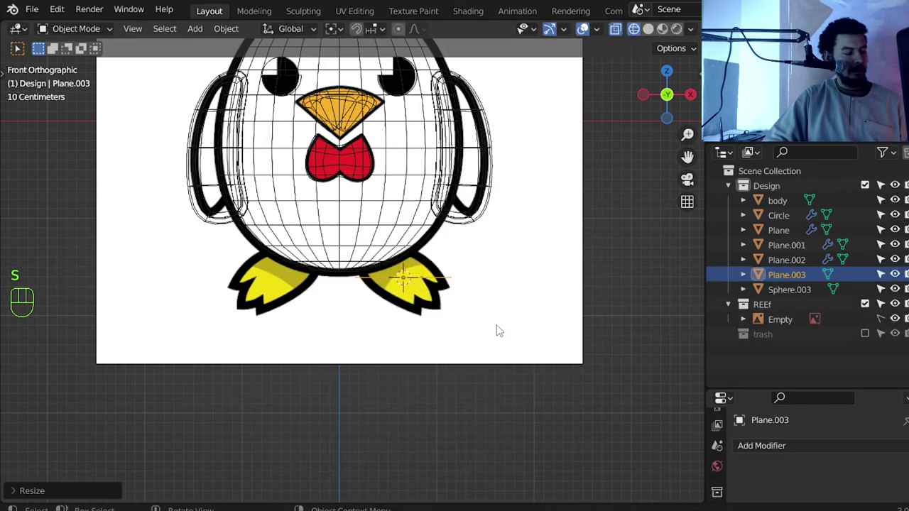
key("KP_3")
middle_click(475, 277)
key("g")
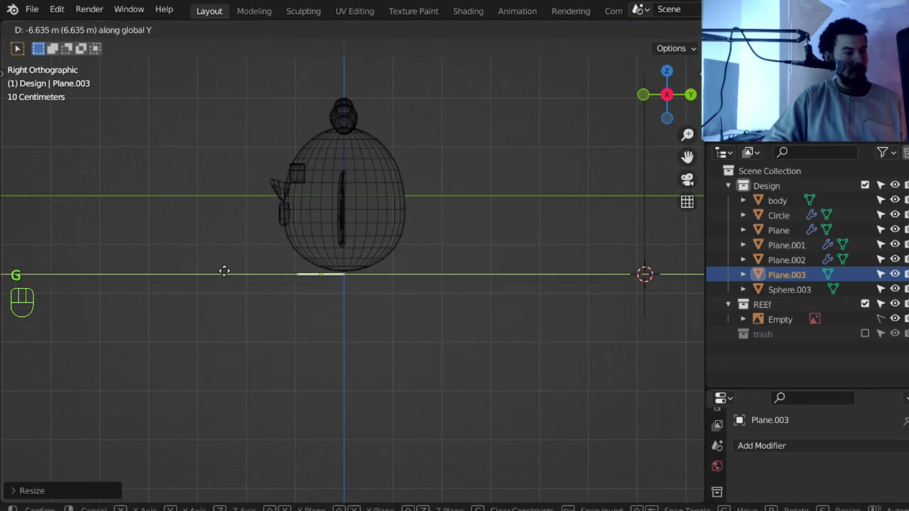
key("KP_1")
Scale the plane smaller and move it over the right foot in front view
middle_click(444, 263)
left_click_drag(409, 269, 374, 259)
middle_click(450, 276)
key("s")
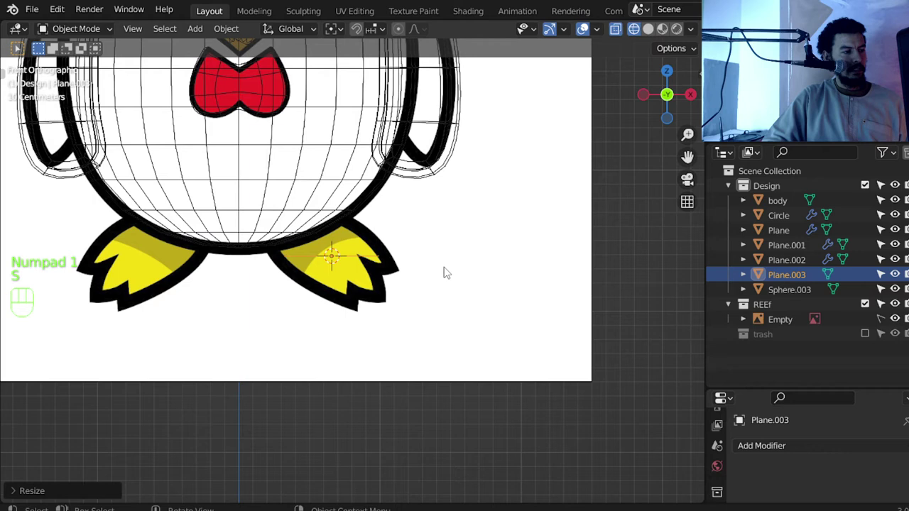
key("g")
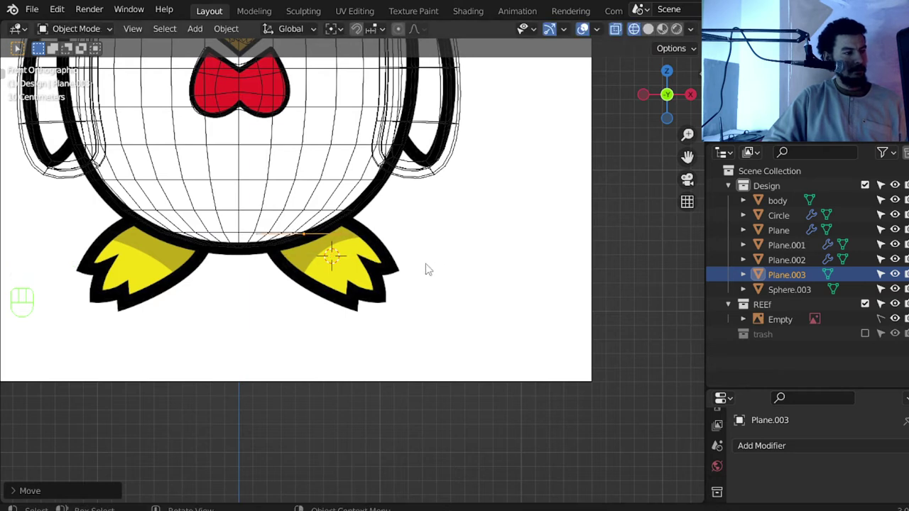
Rotate the plane in top view so it follows the direction of the foot
key("KP_7")
left_click_drag(317, 206, 303, 155)
middle_click(323, 203)
left_click_drag(326, 246, 363, 356)
middle_click(374, 343)
key("r")
key("g")
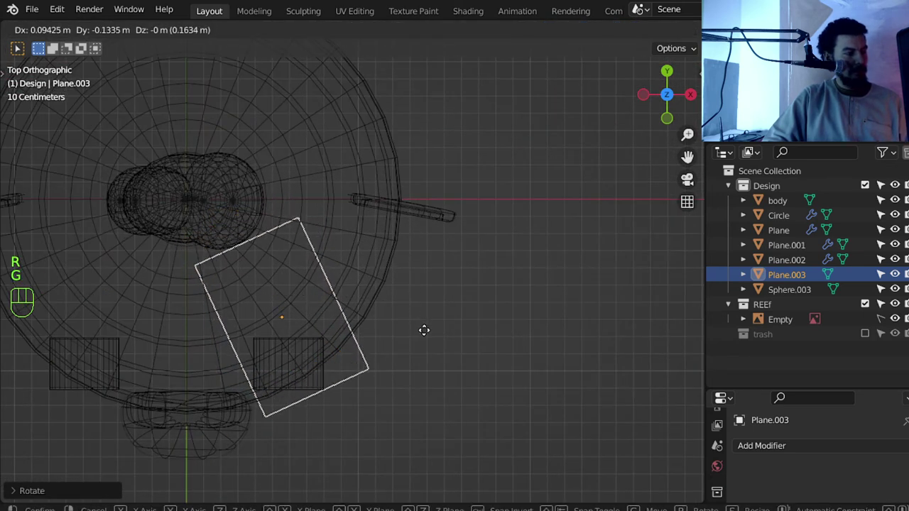
key("KP_3")
Lower the plane into place and enter edit mode ready for loop cuts
middle_click(444, 273)
key("g")
key("KP_7")
key("Tab")
middle_click(395, 342)
left_click(382, 318)
Cut extra edge loops across the plane and select edges of its outline
key("s")
key("ctrl+r")
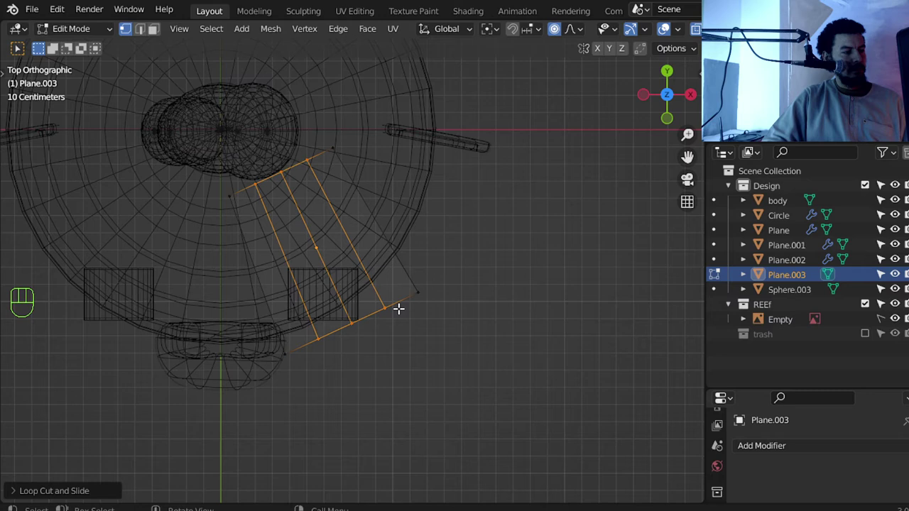
left_click(391, 309)
double_click(341, 330)
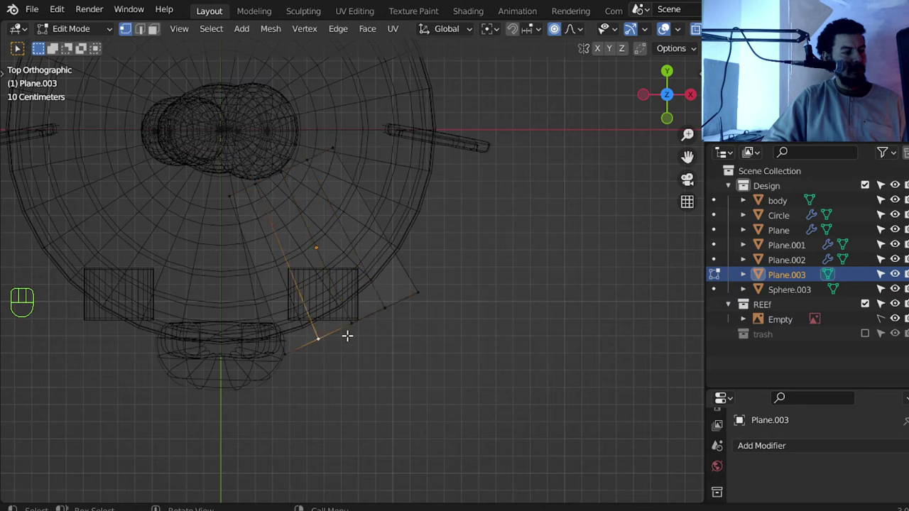
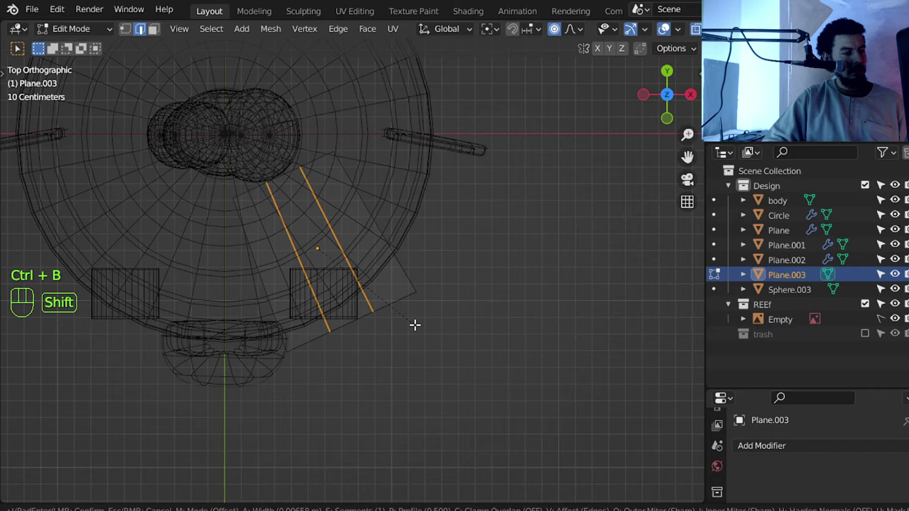
Bevel and slide the selected edges, then pull points outward into toe tips
key("ctrl+r")
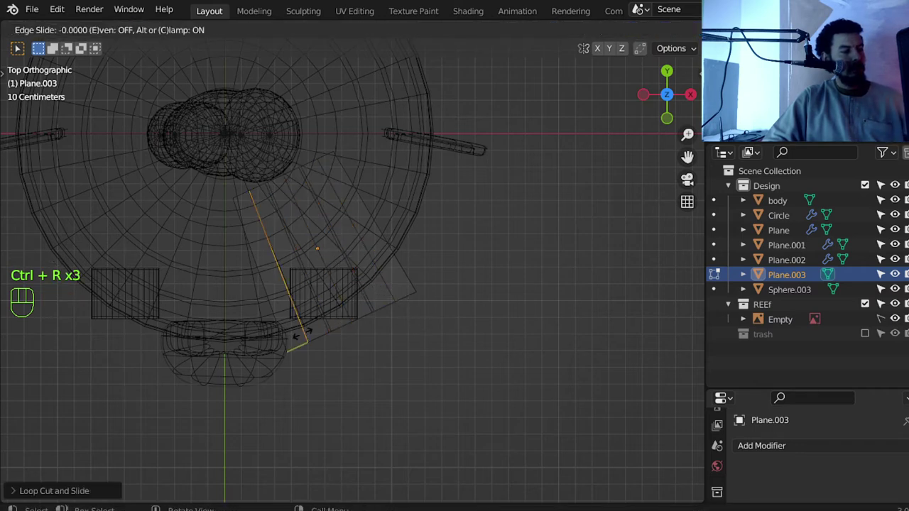
key("1")
left_click(361, 327)
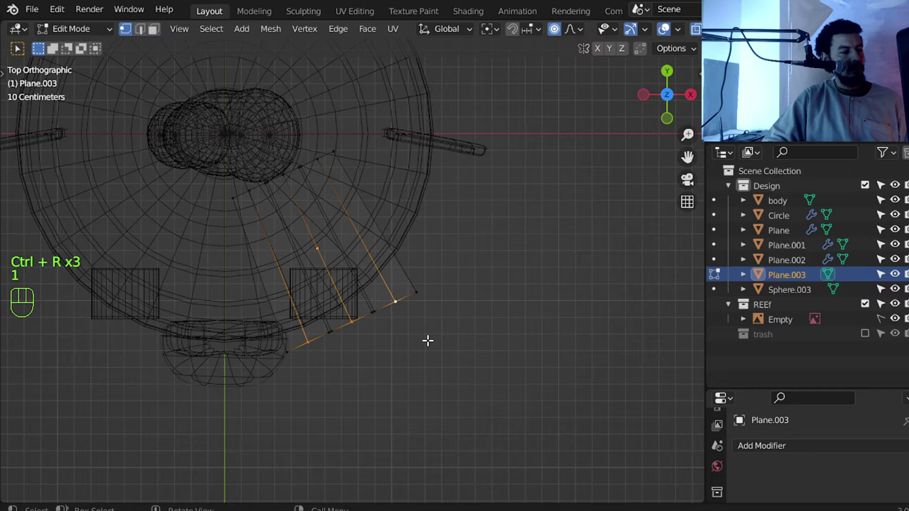
key("g")
key("o")
key("g")
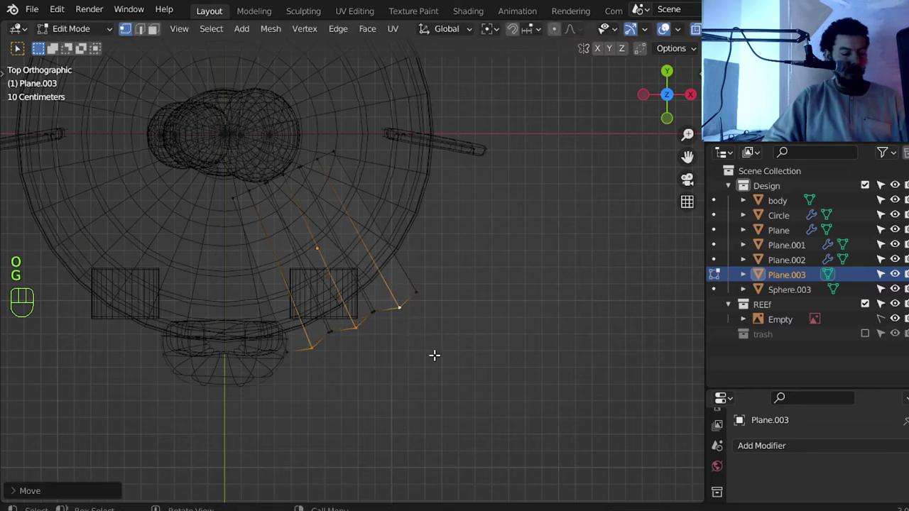
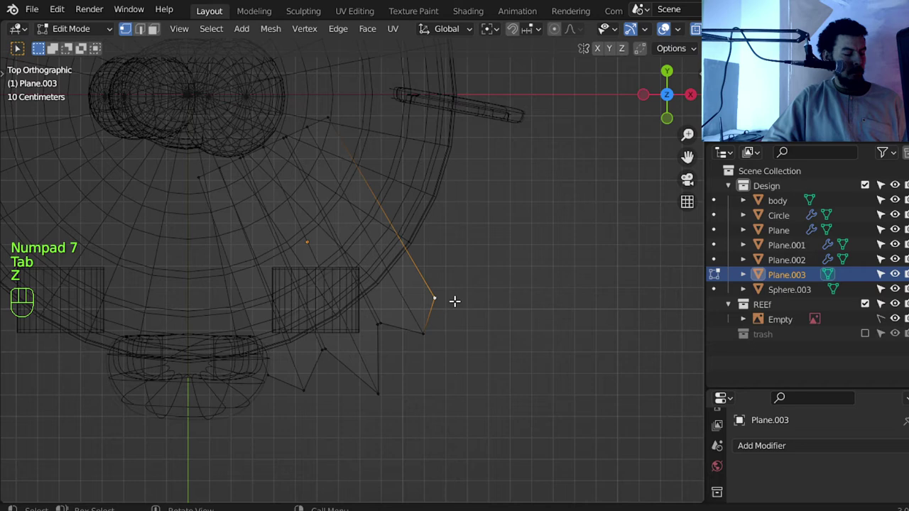
Slide individual toe points along their edges to sharpen the jagged outline
key("g")
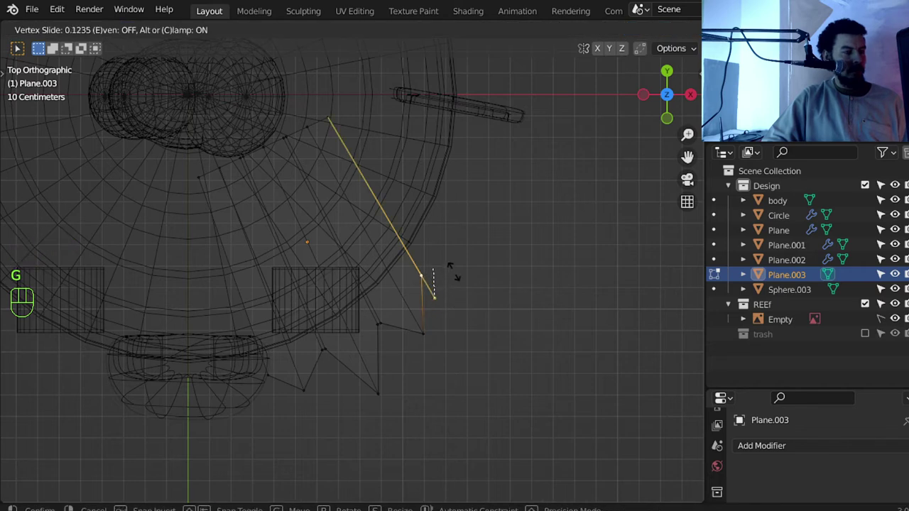
left_click(268, 371)
key("g")
key("g")
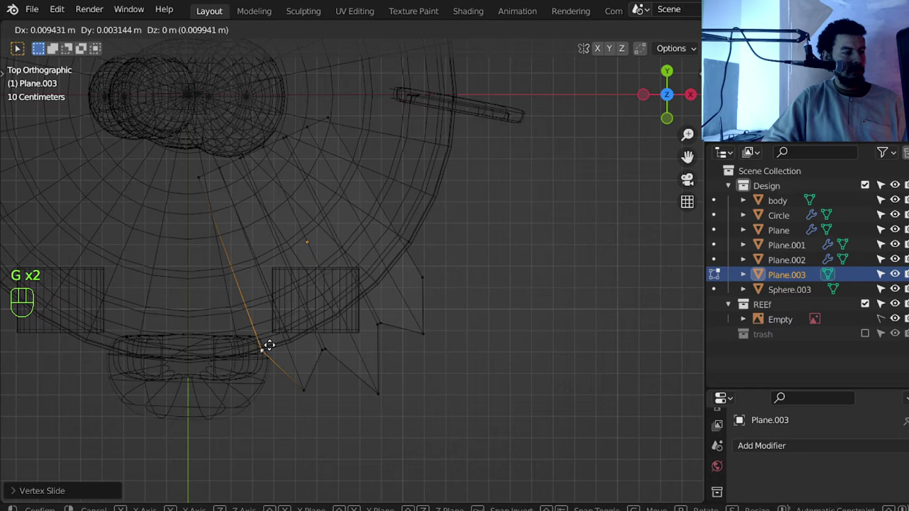
key("g")
key("g")
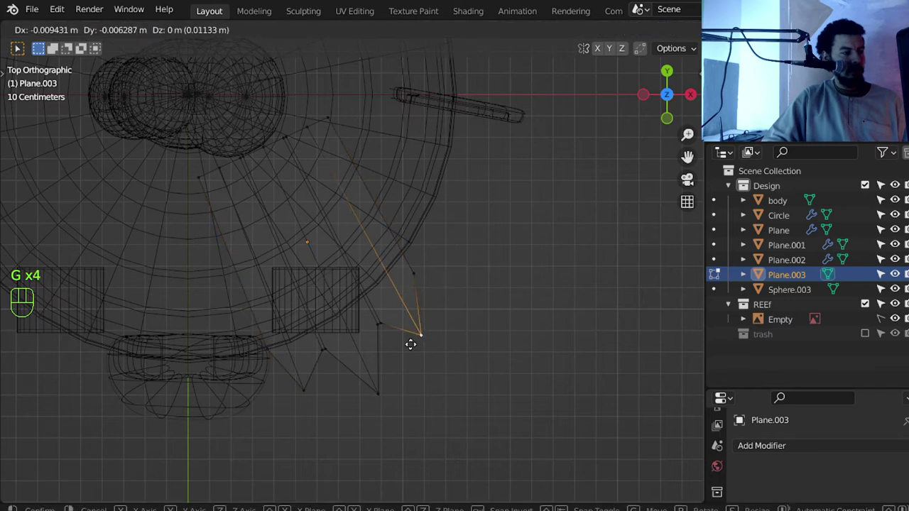
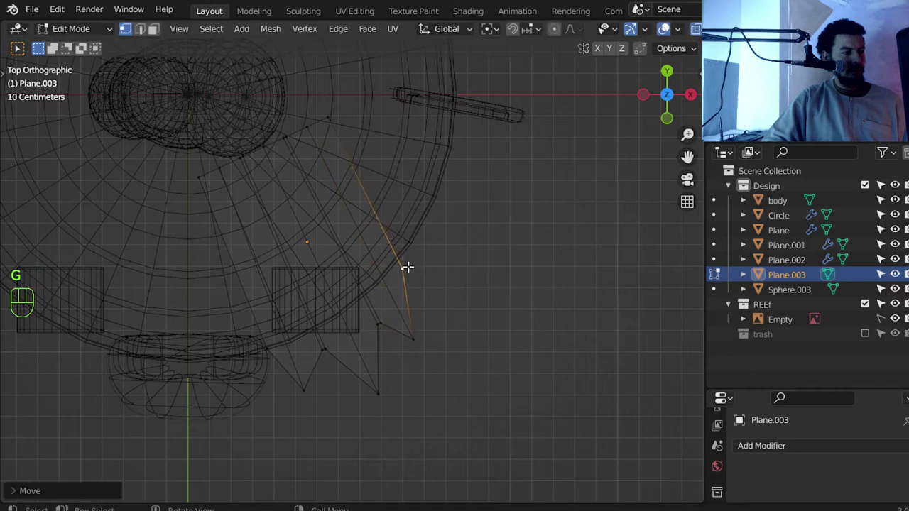
Place the last toe point, leave edit mode and switch to the side view
key("g")
key("z")
key("Tab")
left_click_drag(450, 354, 451, 370)
left_click_drag(441, 351, 360, 283)
key("KP_3")
Tilt the flat foot upward in side view and adjust its scale
key("z")
middle_click(450, 255)
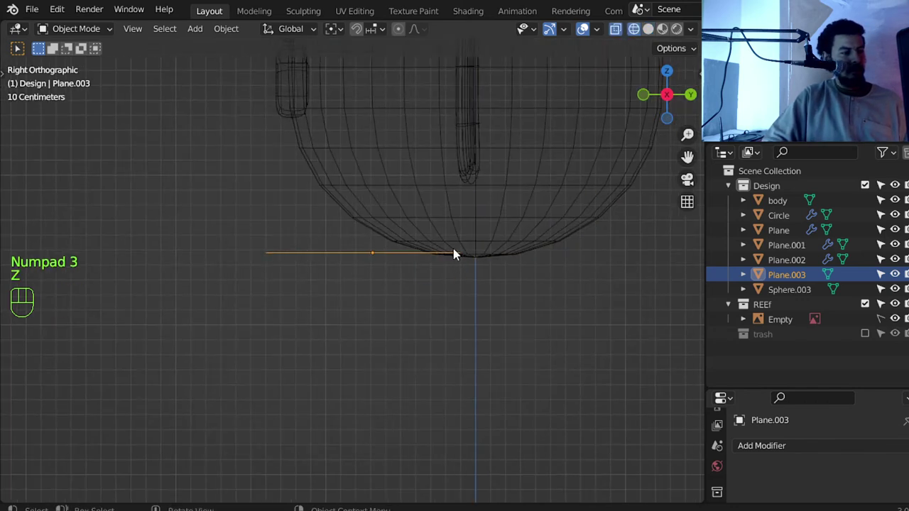
left_click_drag(340, 31, 371, 113)
key("r")
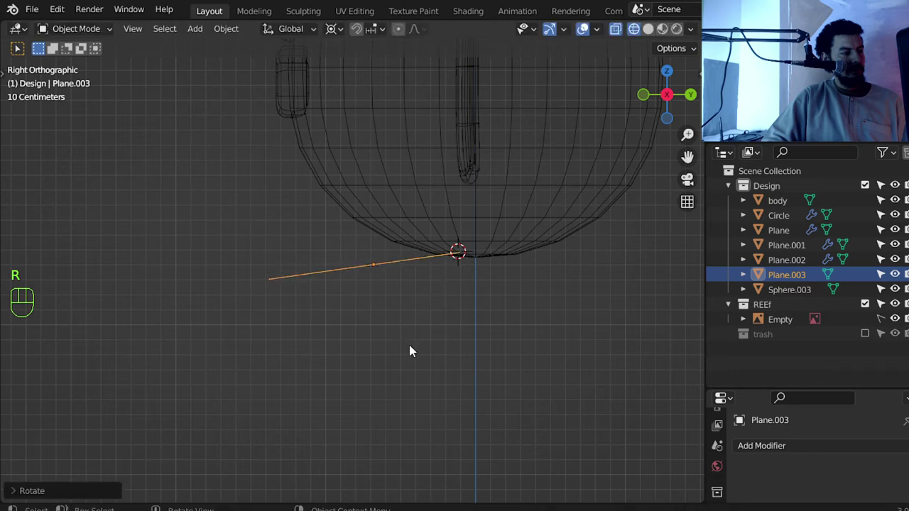
key("s")
key("r")
Apply the foot's scale and give it a Solidify modifier with 0.1 m thickness
key("Tab")
key("a")
left_click_drag(802, 452, 634, 353)
key("Tab")
key("ctrl+a")
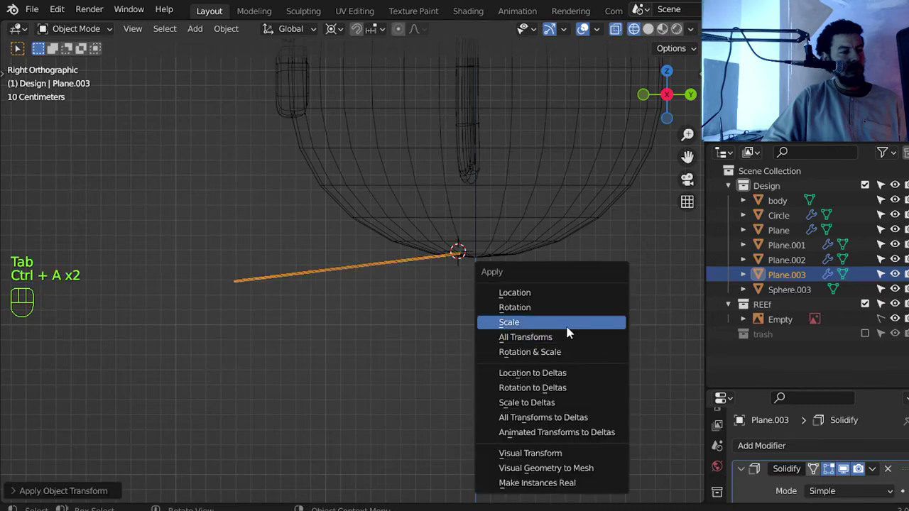
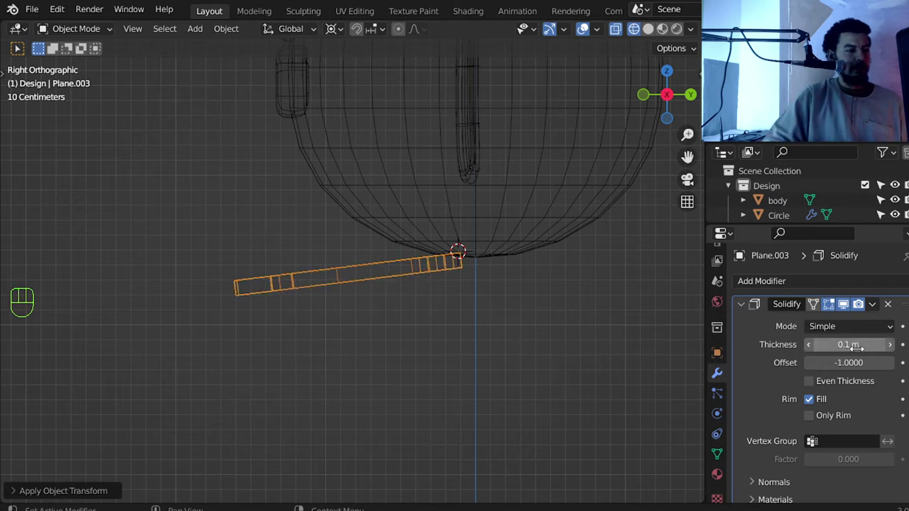
Raise the foot toward the body and mirror it across the body object
key("z")
key("g")
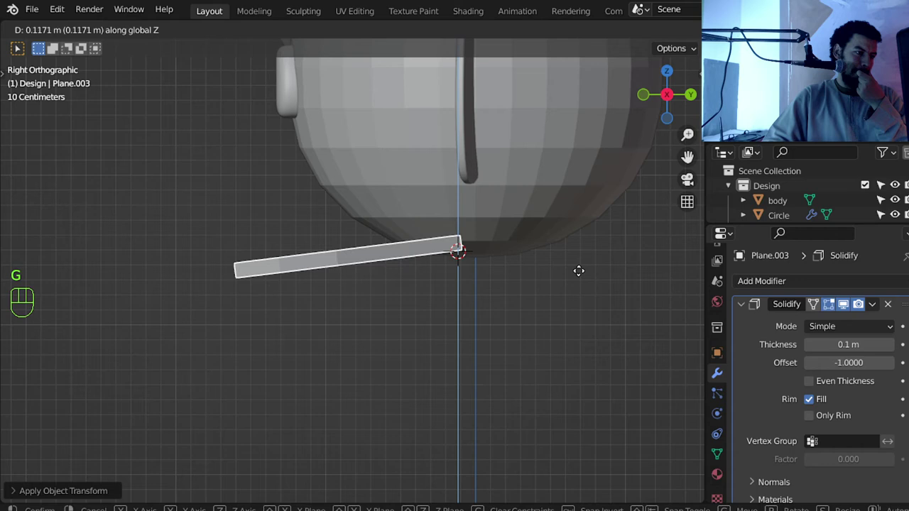
key("KP_1")
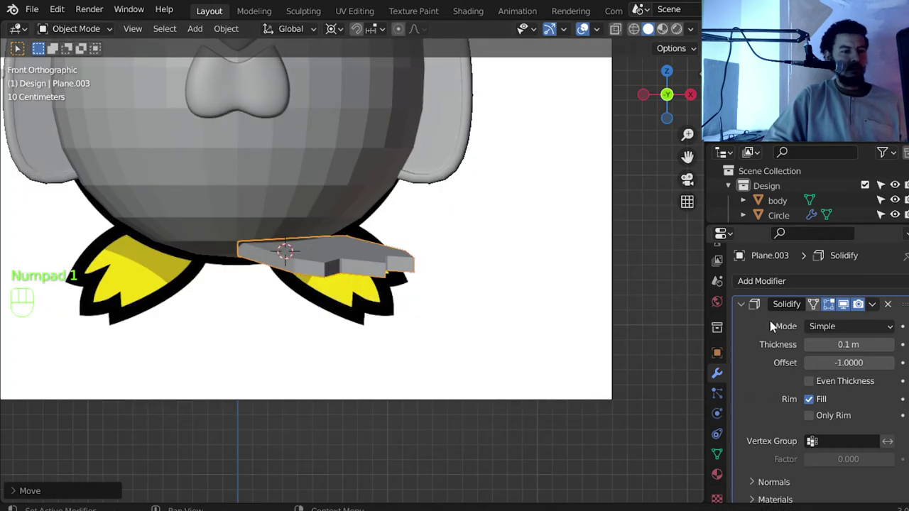
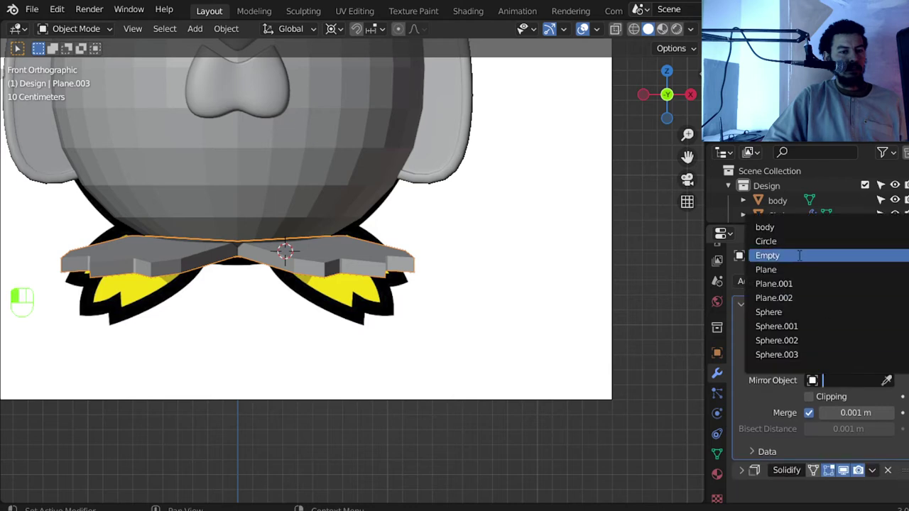
left_click_drag(409, 267, 393, 312)
Nudge the foot's position in front view and scale it slightly smaller
middle_click(407, 283)
key("KP_1")
key("z")
key("g")
key("s")
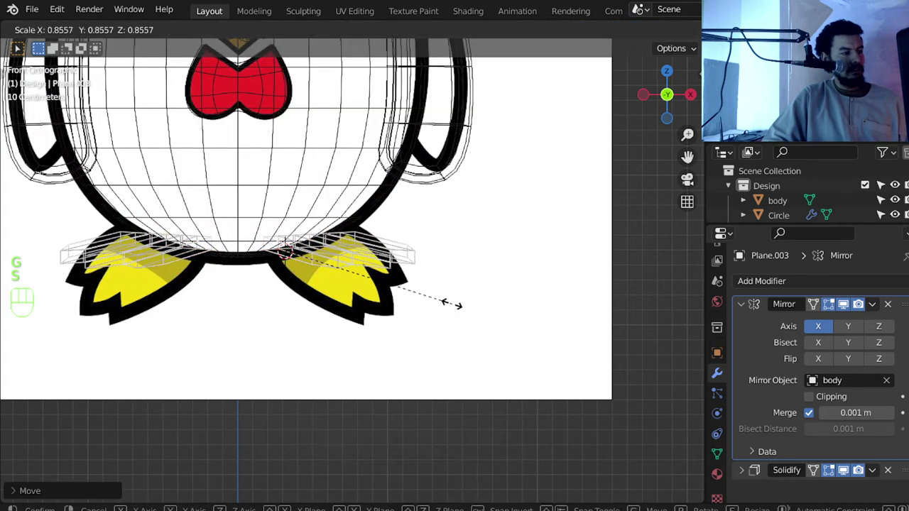
Change the pivot point and rotate the foot around the vertical axis in front view
key("r")
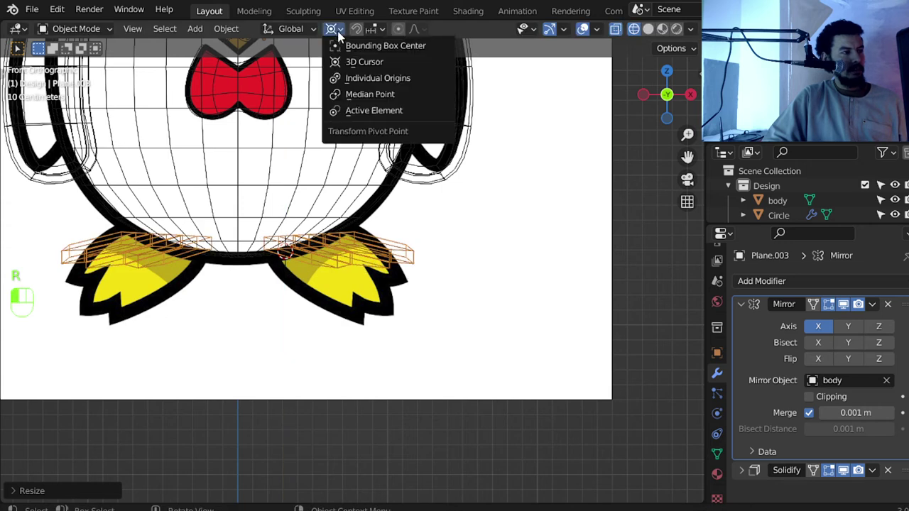
left_click_drag(342, 35, 341, 50)
key("r")
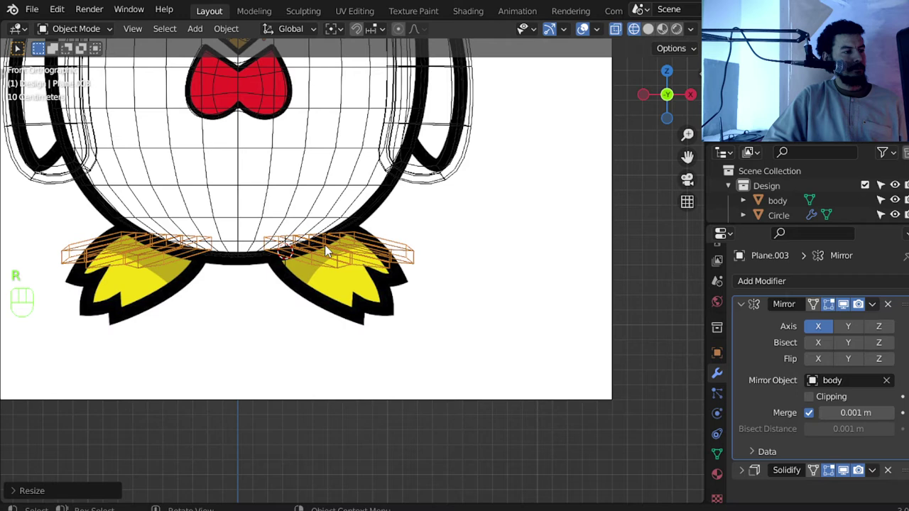
left_click_drag(348, 250, 463, 306)
key("r")
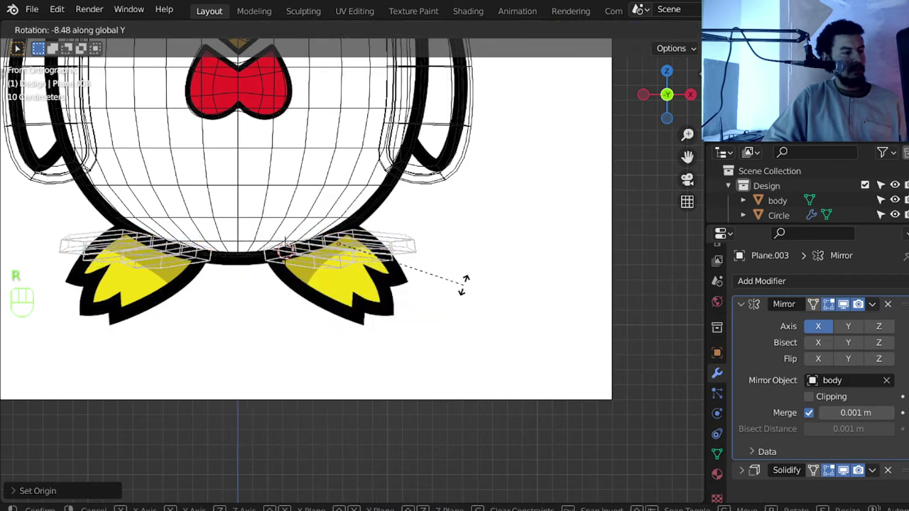
Tilt the foot front-to-back in side view to its final angle
key("KP_3")
key("z")
key("r")
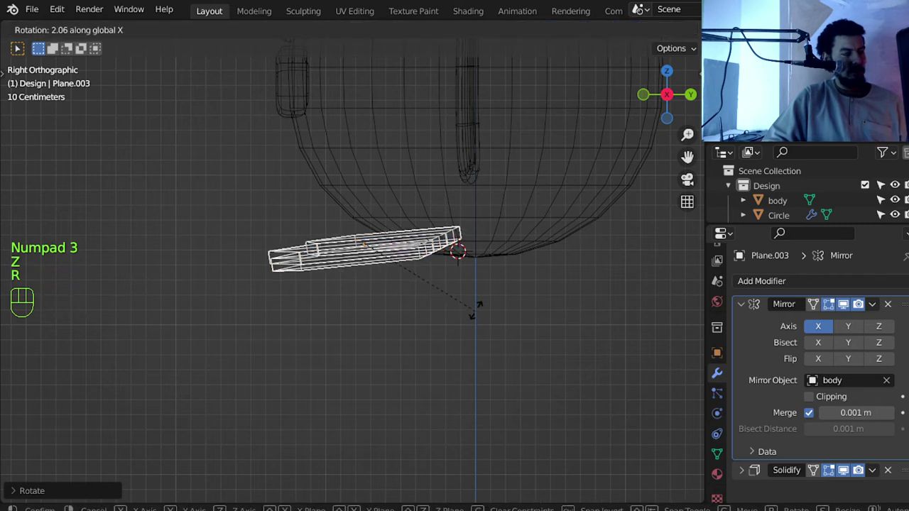
key("z")
left_click_drag(385, 259, 547, 298)
Smooth the foot with a level-2 Subdivision modifier and inspect it in perspective
key("Tab")
key("Tab")
left_click_drag(405, 281, 367, 284)
key("ctrl+2")
left_click_drag(400, 277, 397, 309)
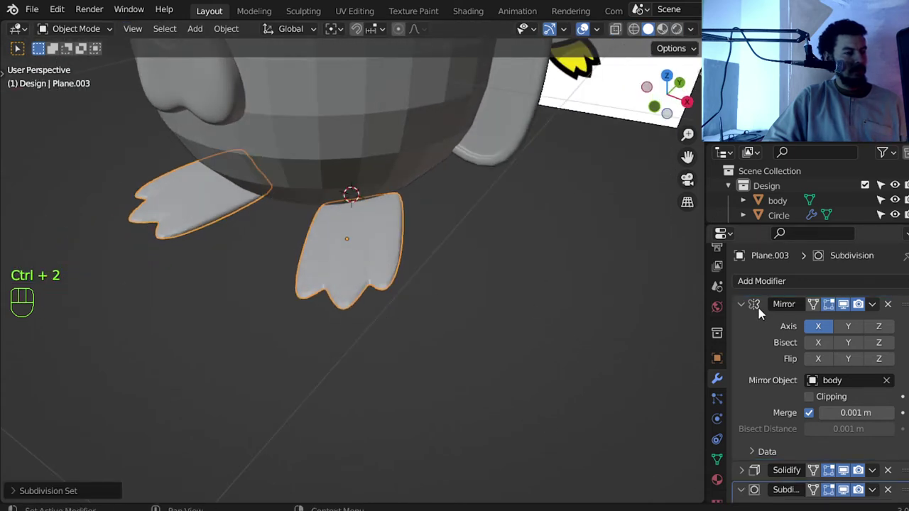
Collapse the Mirror modifier panel to expose the Subdivision modifier
left_click(749, 308)
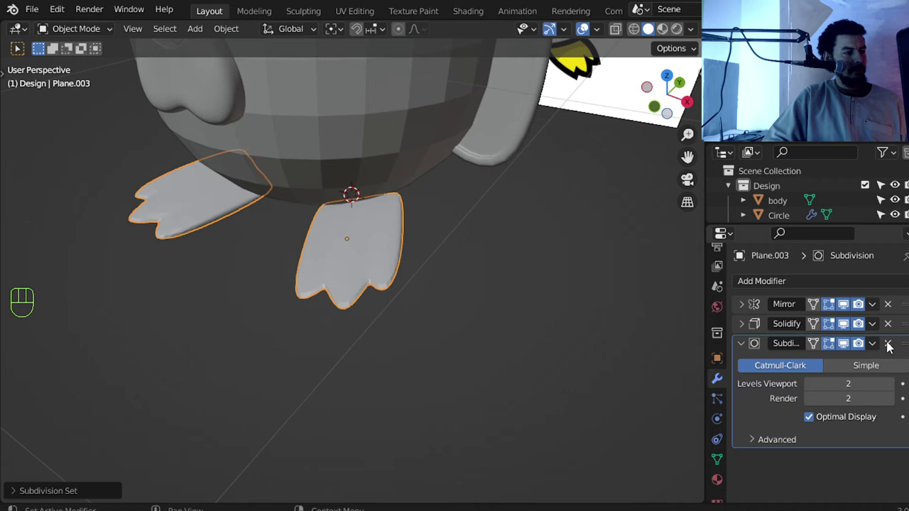
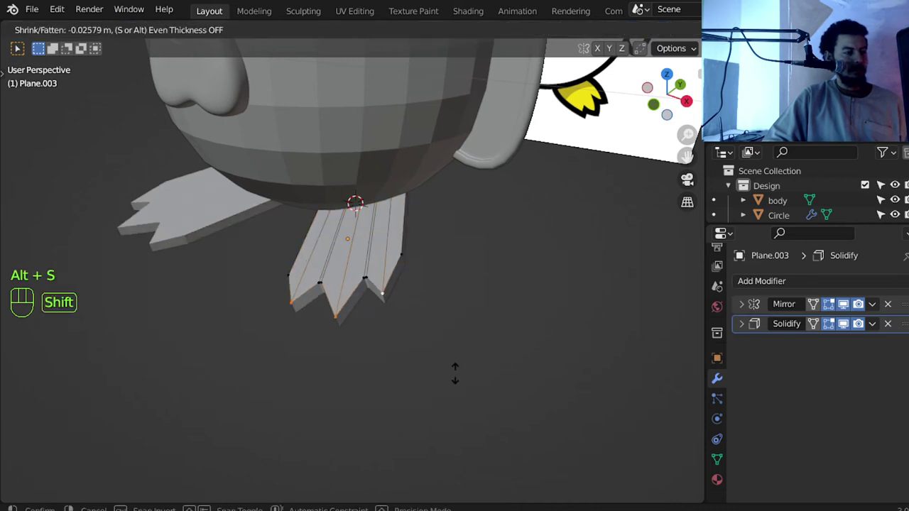
Inspect the foot from above and in front with X-ray and deselect its toe vertices
key("KP_7")
key("z")
key("g")
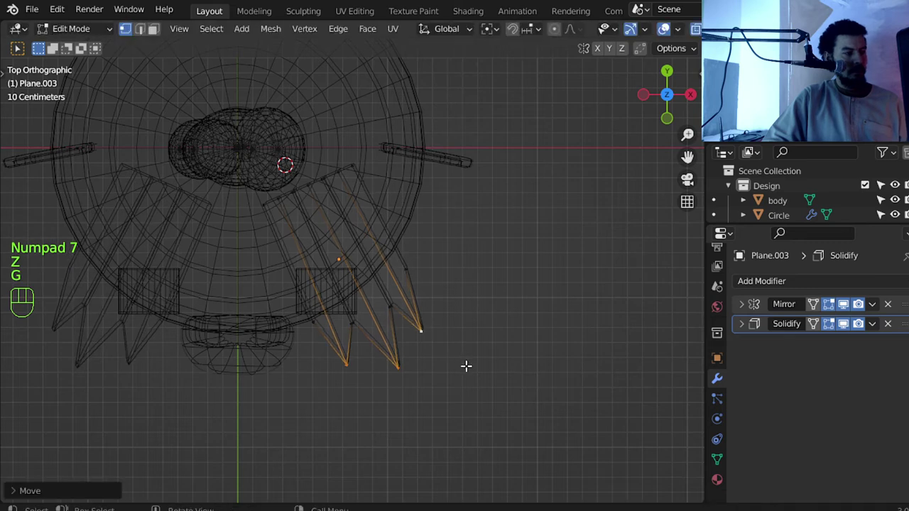
left_click(466, 364)
key("a")
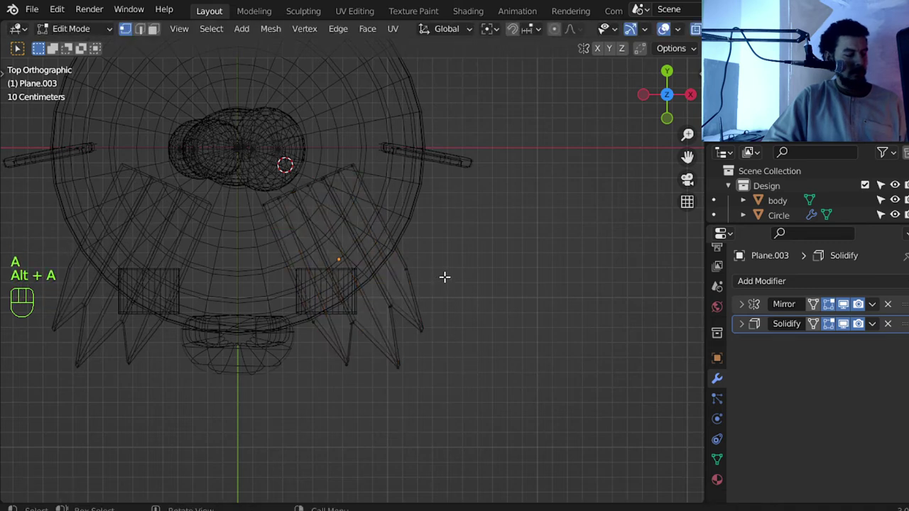
key("KP_1")
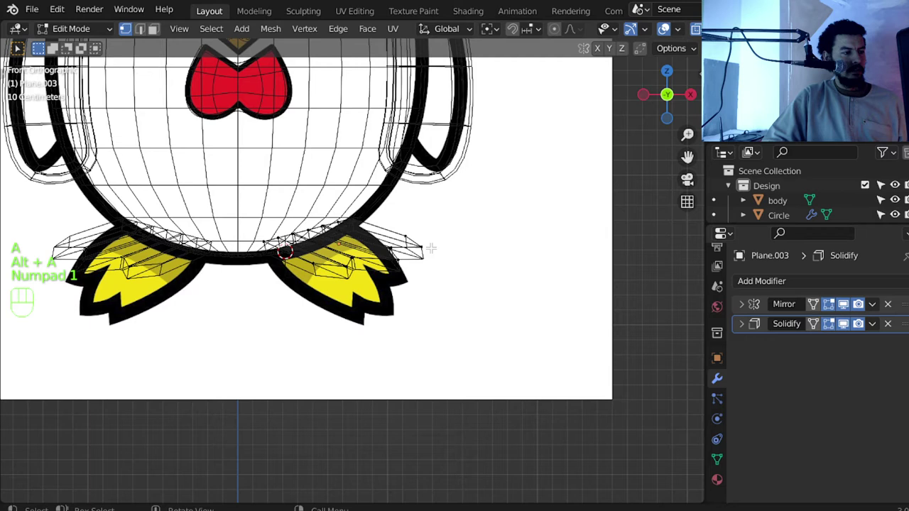
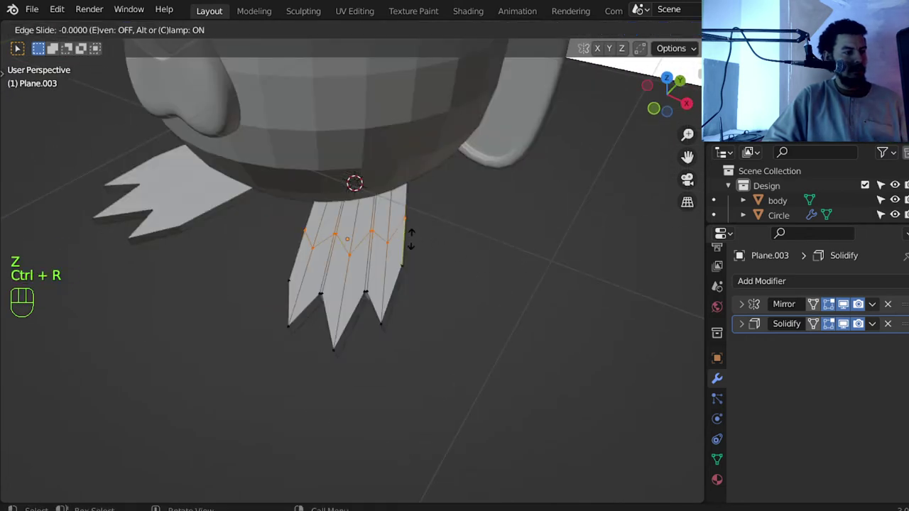
Add a loop cut across the foot and scale it flat so the foot widens toward the body
key("s")
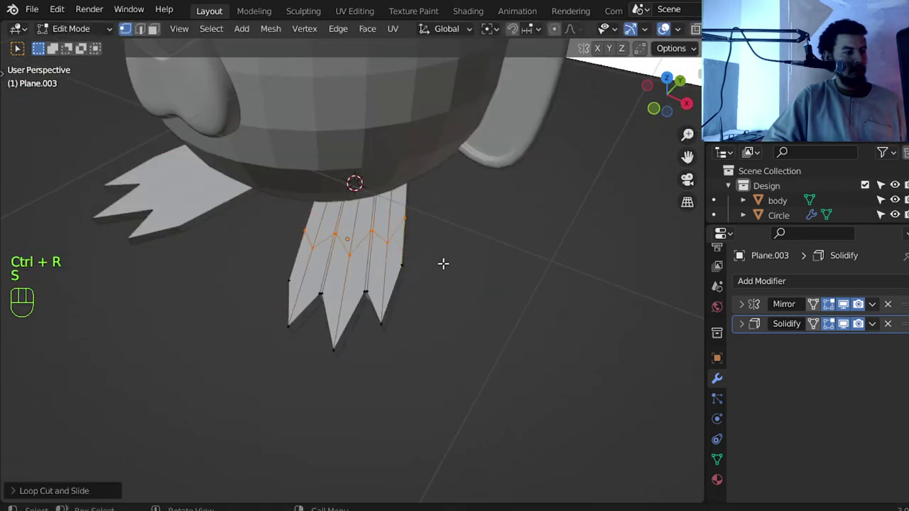
key("x")
key("ctrl+r")
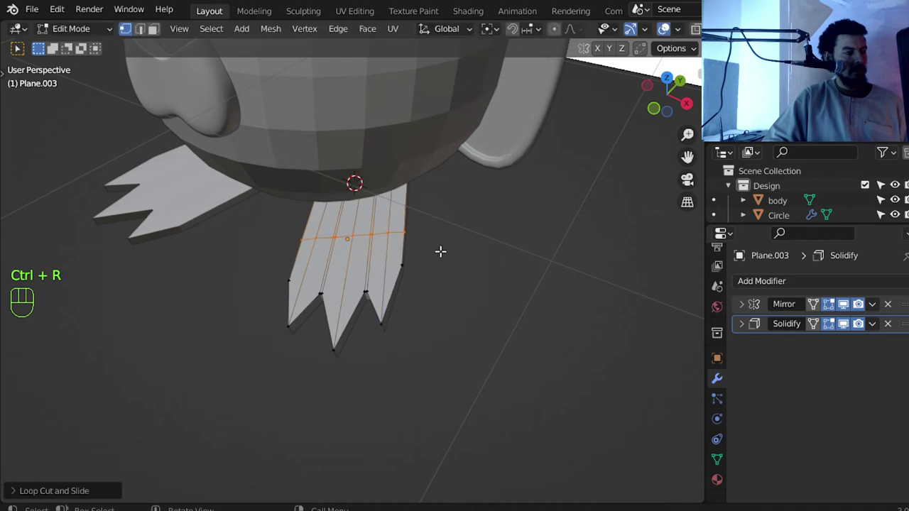
key("s")
key("s")
Leave the foot's edit mode so the angular toes show in object mode
key("Tab")
key("Tab")
key("Tab")
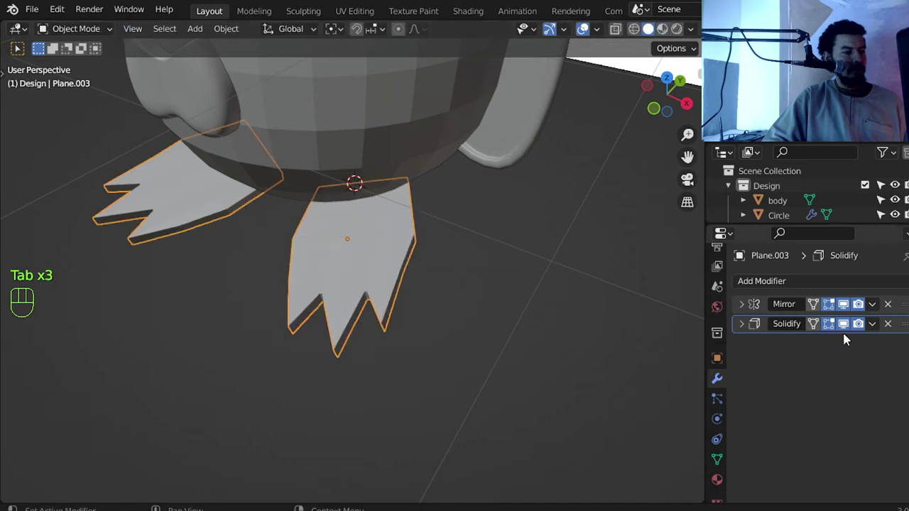
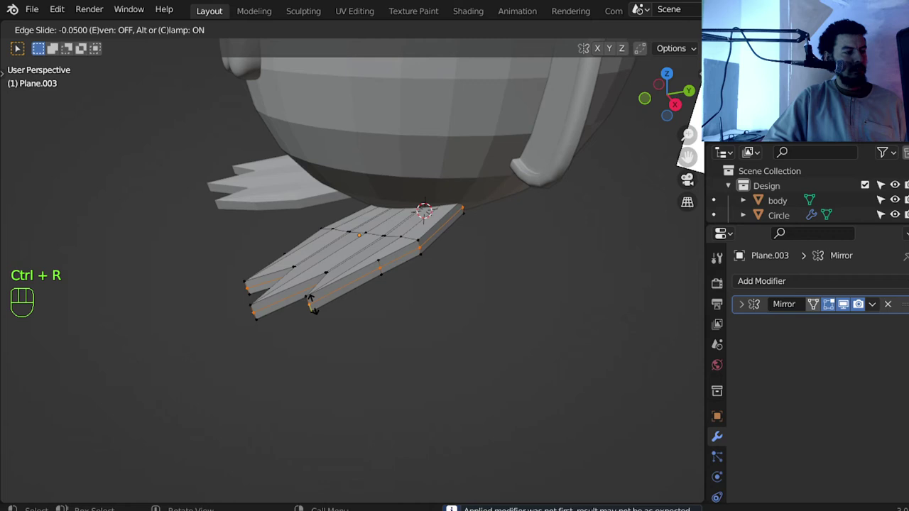
Confirm the edge thickness, add a Subdivision modifier and check the foot from the side
key("alt+s")
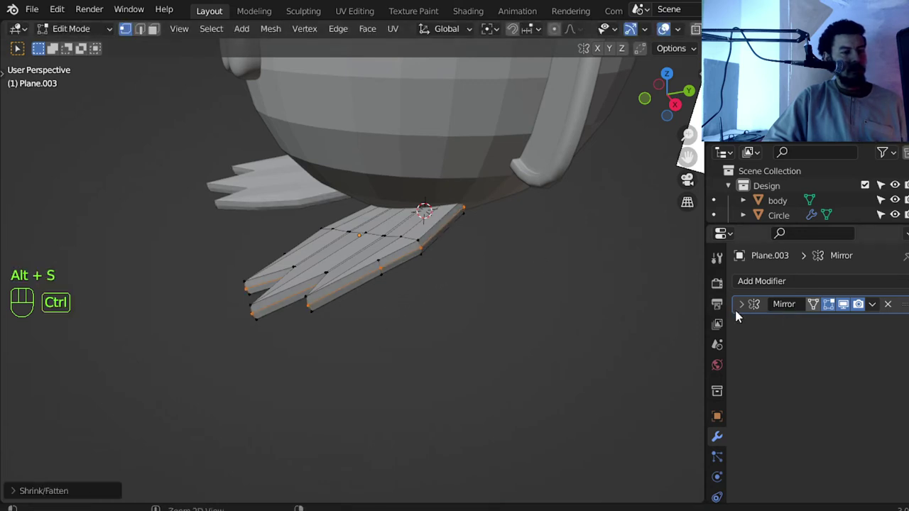
key("Tab")
key("ctrl+2")
left_click_drag(342, 275, 318, 263)
key("KP_3")
In side X-ray view, circle-select the rear vertices of the foot
key("Tab")
middle_click(495, 211)
left_click_drag(486, 232, 418, 226)
key("KP_3")
key("z")
key("a")
key("c")
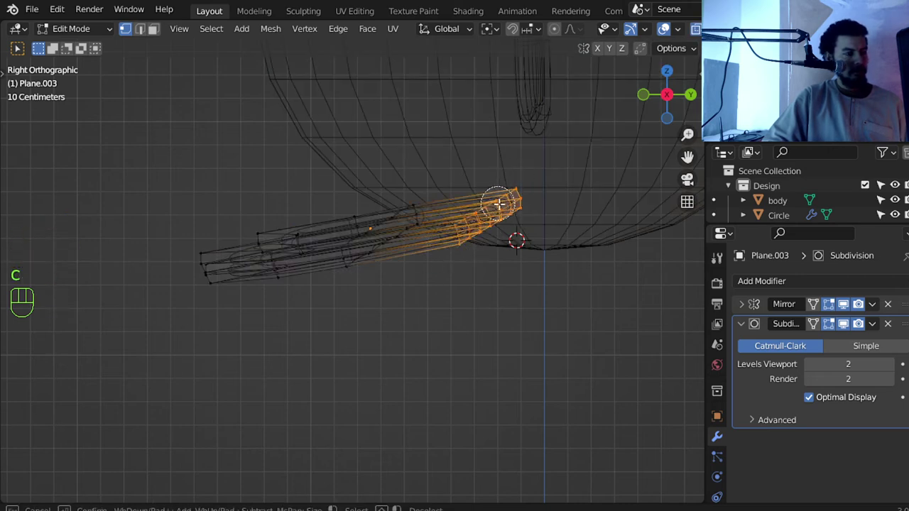
key("]")
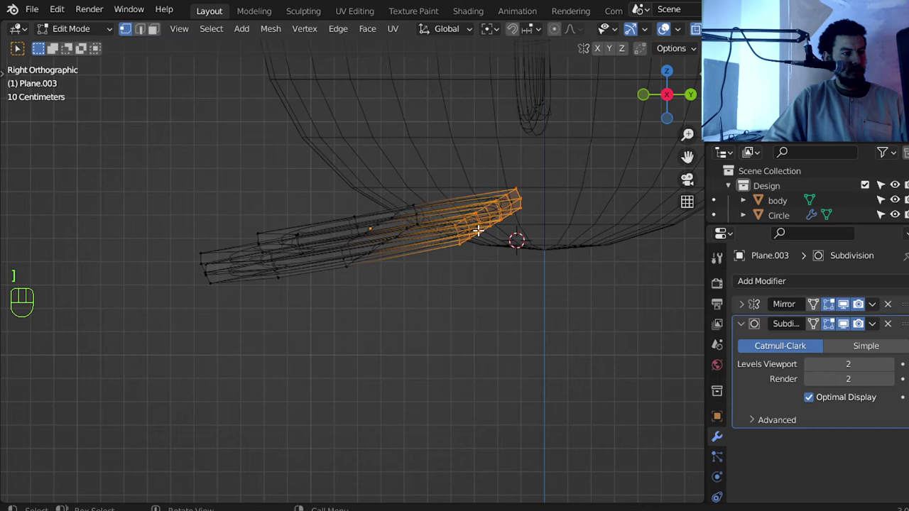
Reposition the selected vertices along Z and return to object mode to view the smoothed foot
key("f")
key("ctrl+z")
key("g")
key("z")
key("Tab")
left_click_drag(448, 253, 540, 270)
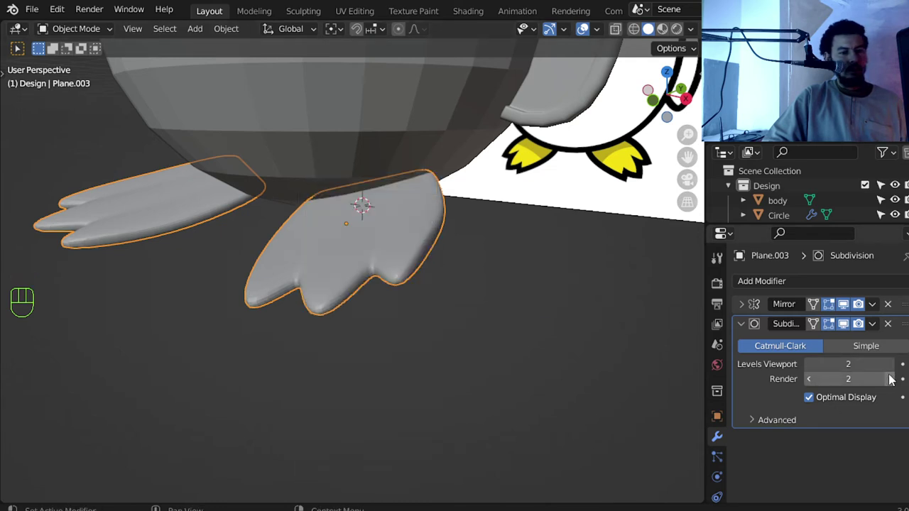
Raise the foot's Subdivision viewport and render levels to 3 and add a loop cut along its side
left_click(895, 380)
left_click(898, 372)
key("Tab")
left_click_drag(432, 283, 446, 341)
key("ctrl+r")
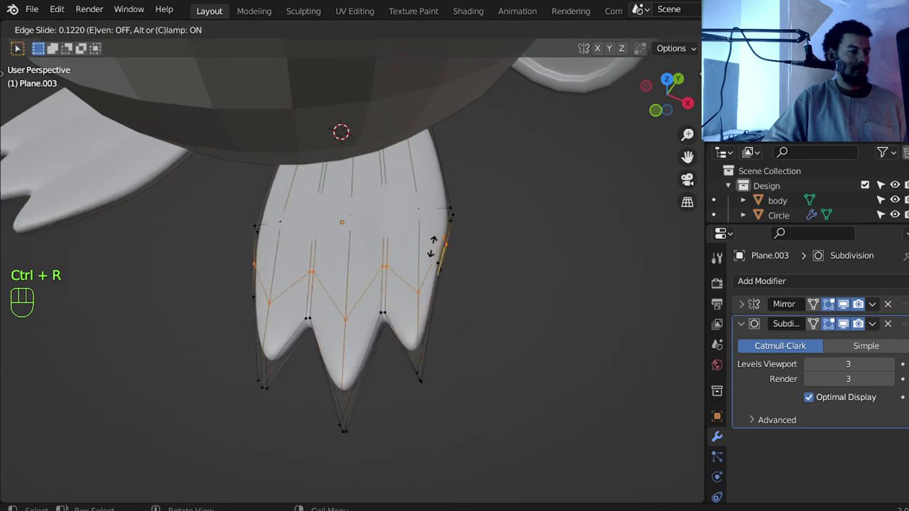
key("x")
key("Tab")
middle_click(393, 329)
key("alt+a")
left_click_drag(374, 240, 402, 225)
key("KP_1")
left_click_drag(391, 249, 349, 306)
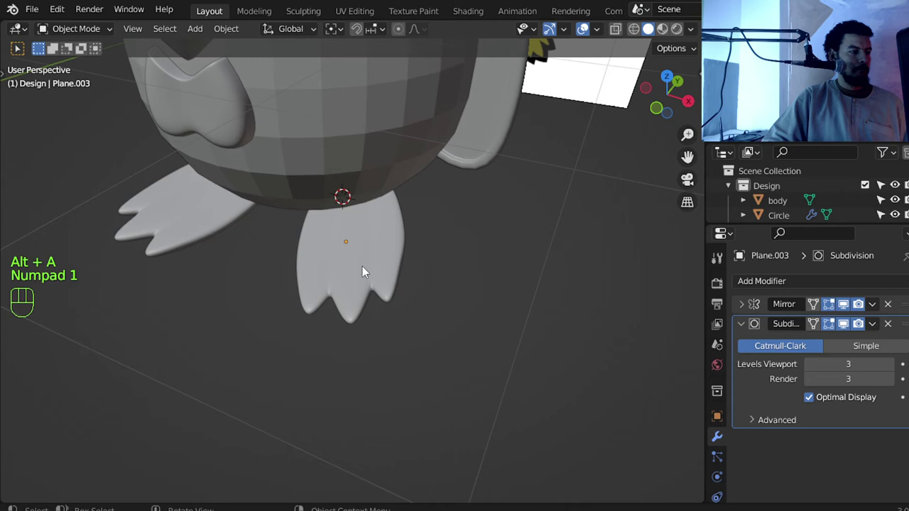
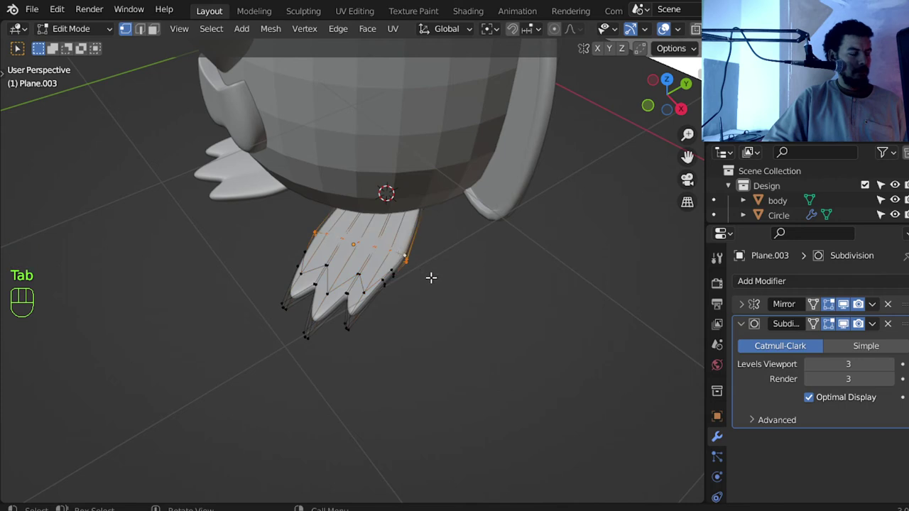
Scale the foot's top rim wider and pull the outer toe edges outward from top view so the three toes read distinctly
key("g")
key("s")
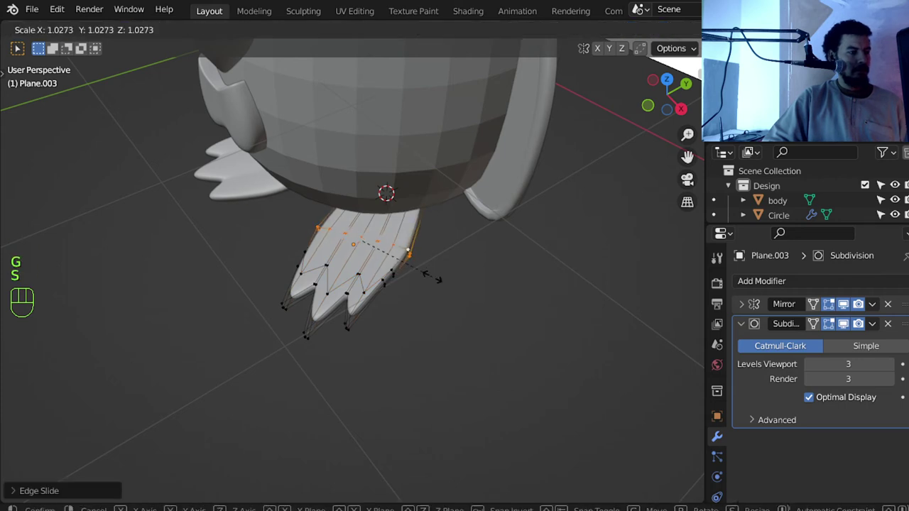
middle_click(416, 282)
middle_click(397, 277)
key("z")
left_click_drag(397, 286, 416, 309)
key("KP_7")
left_click_drag(497, 287, 497, 263)
key("a")
key("c")
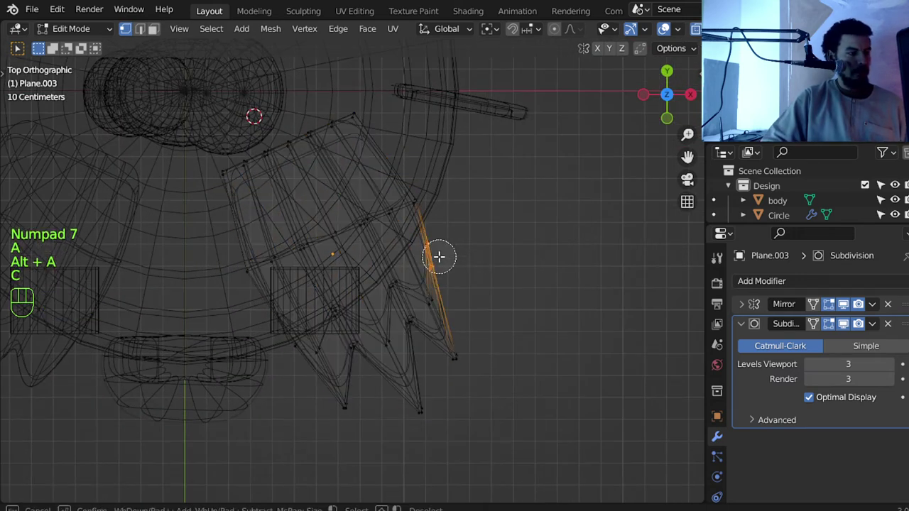
key("g")
key("z")
key("z")
key("a")
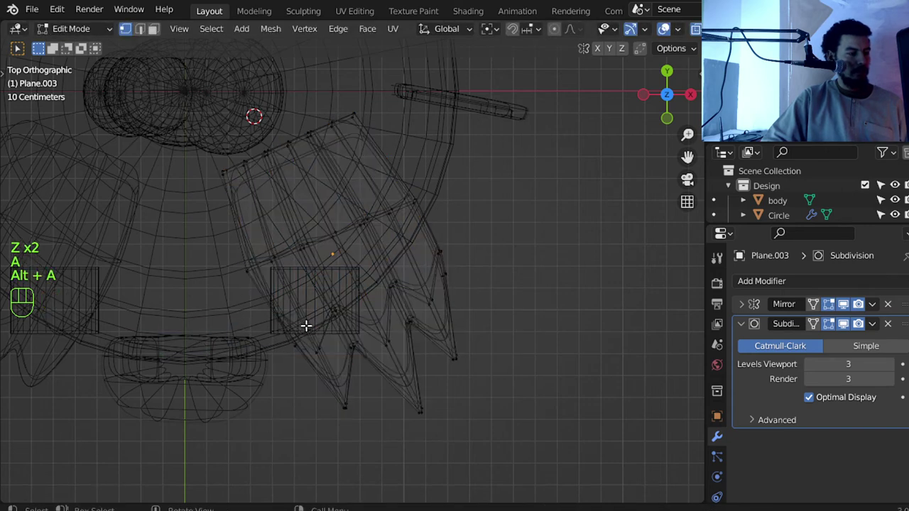
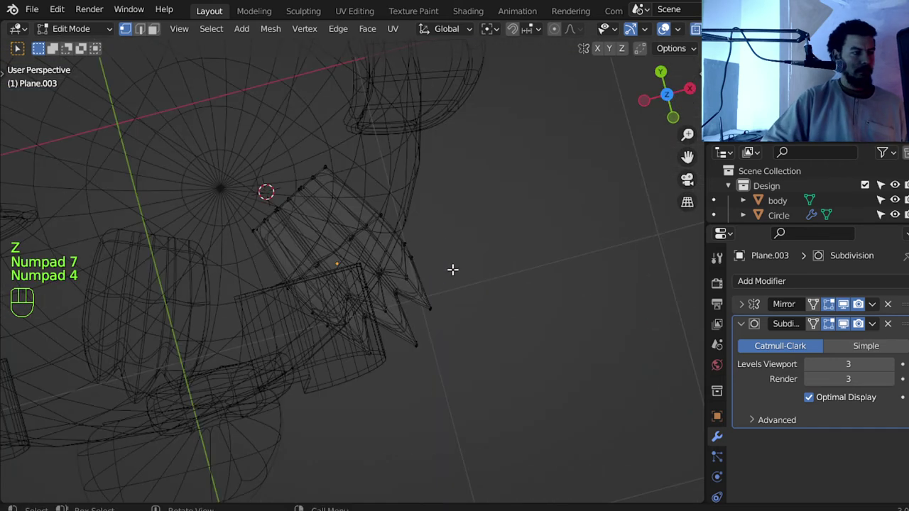
Select the foot's back row of vertices from above and tilt it downward in side view
key("KP_7")
key("a")
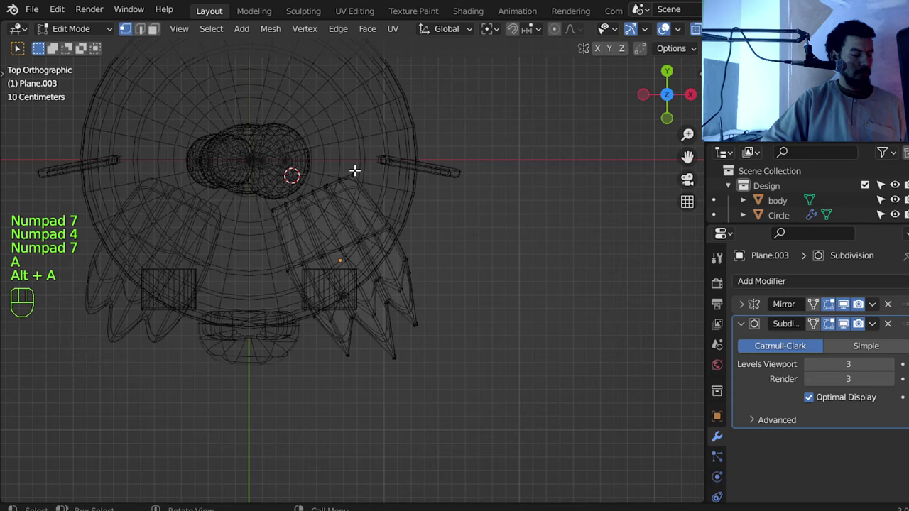
key("c")
key("shift+s")
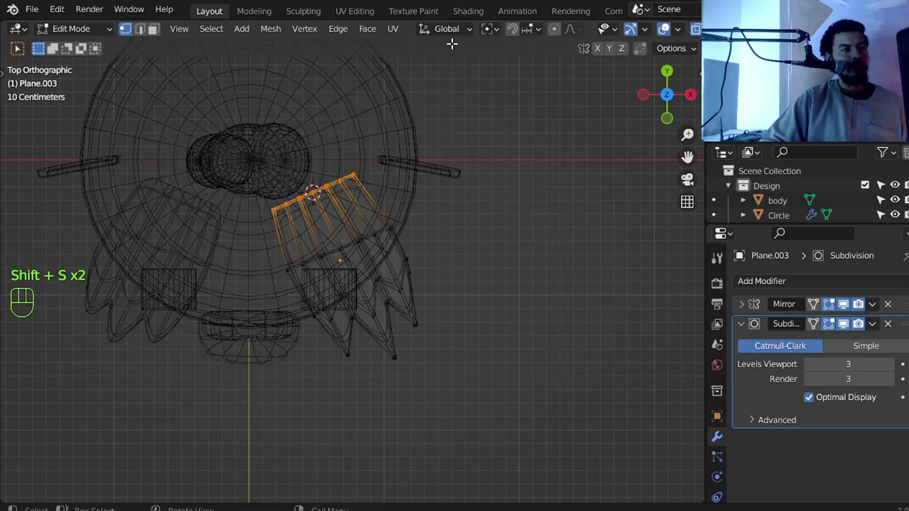
left_click_drag(491, 31, 500, 64)
key("KP_3")
key("r")
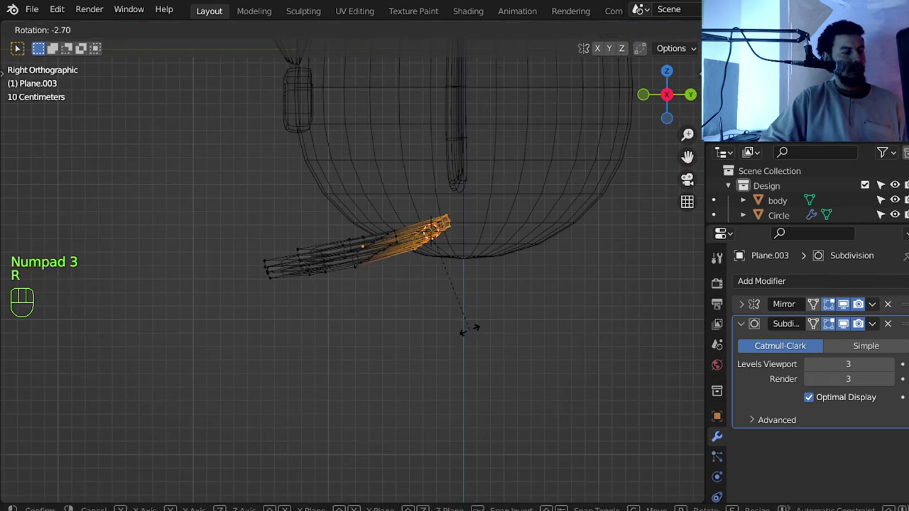
key("a")
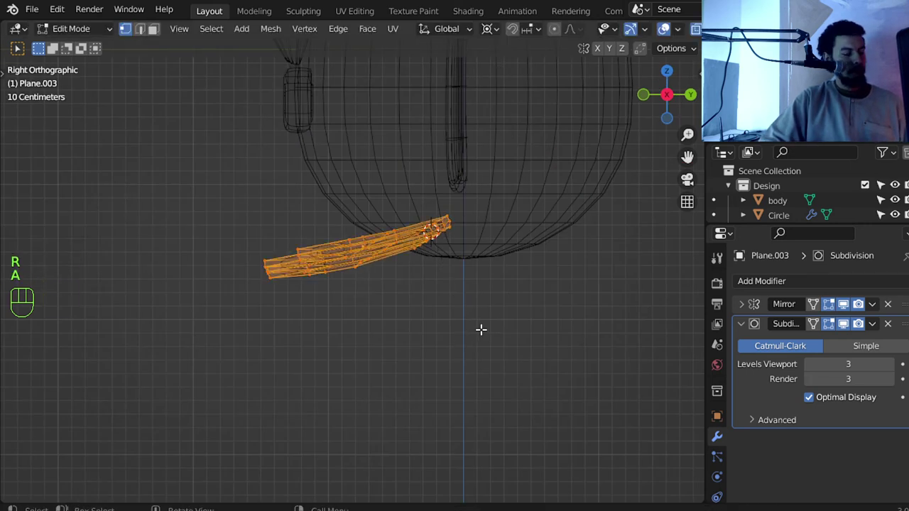
Rotate the whole foot downward so its back tucks under the body, keeping its original size
key("r")
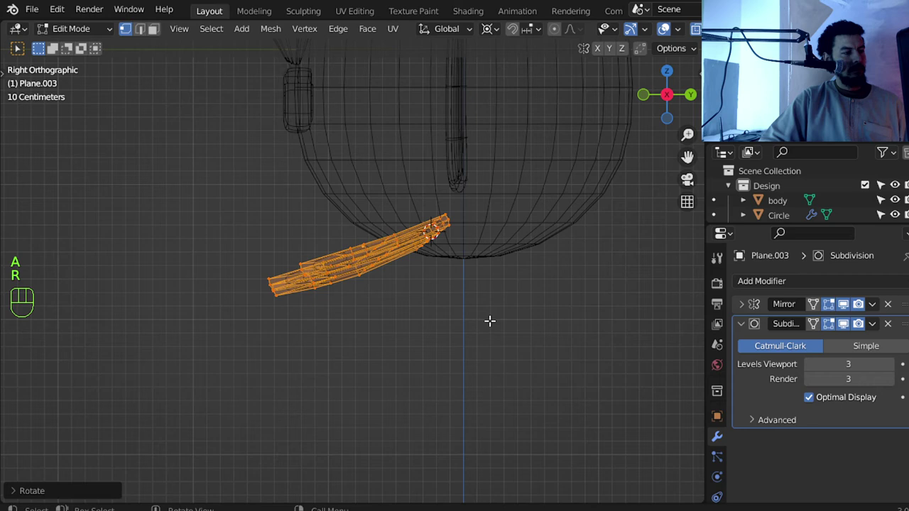
key("s")
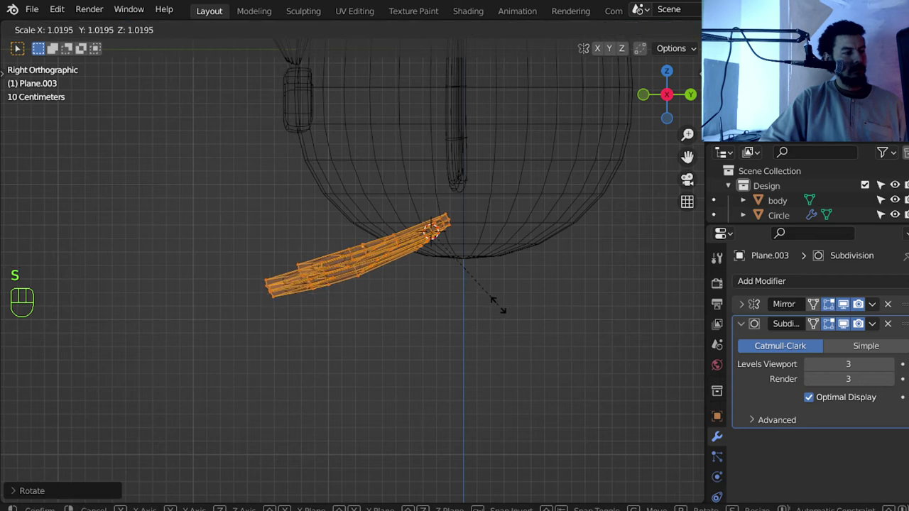
key("s")
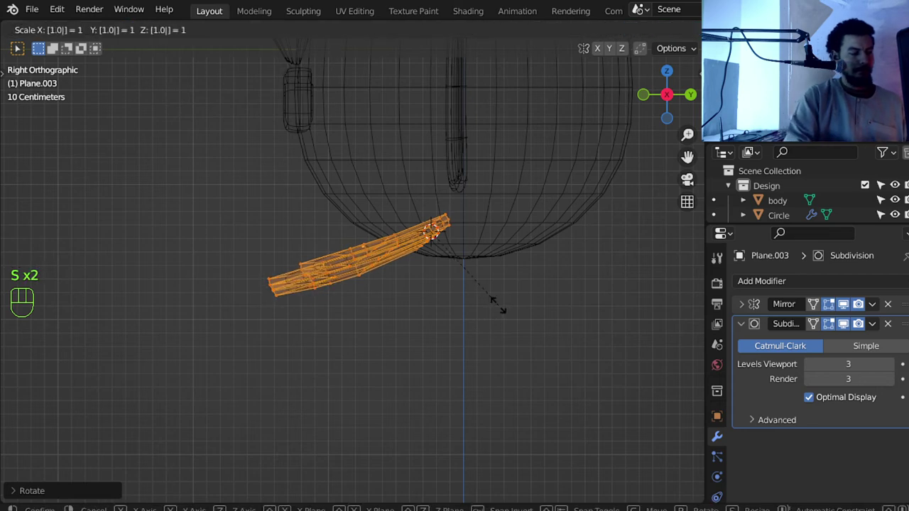
key("Tab")
key("z")
key("KP_1")
key("alt+a")
Check the foot against the body, return to object mode and give the body a level-2 Subdivision modifier
middle_click(421, 284)
middle_click(406, 275)
left_click_drag(368, 299, 378, 288)
middle_click(362, 228)
middle_click(363, 247)
left_click(365, 249)
key("KP_1")
key("ctrl+2")
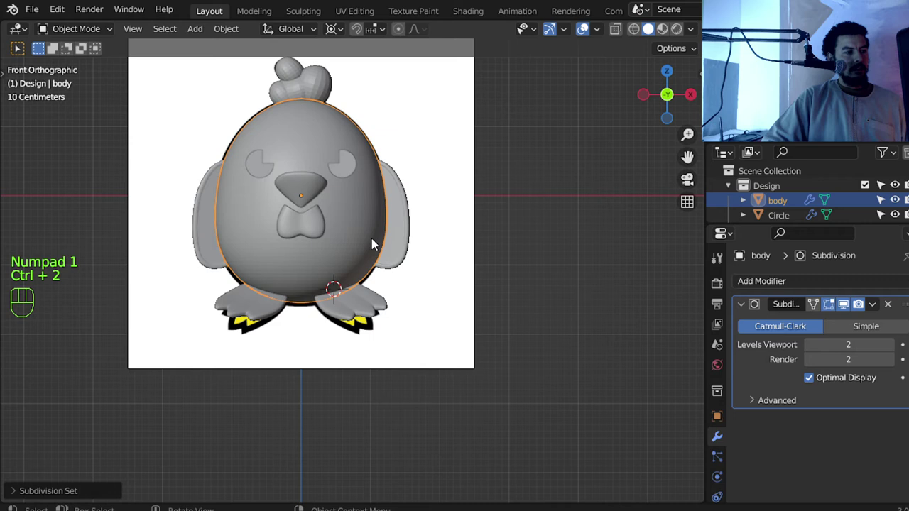
Raise the body's Subdivision render level to 3 and set the chicken's parts to Shade Smooth
left_click(891, 368)
key("alt+a")
middle_click(361, 246)
middle_click(371, 274)
middle_click(377, 277)
left_click_drag(373, 247, 377, 267)
key("KP_1")
middle_click(387, 263)
middle_click(427, 290)
left_click_drag(430, 290, 406, 320)
middle_click(402, 270)
left_click(408, 253)
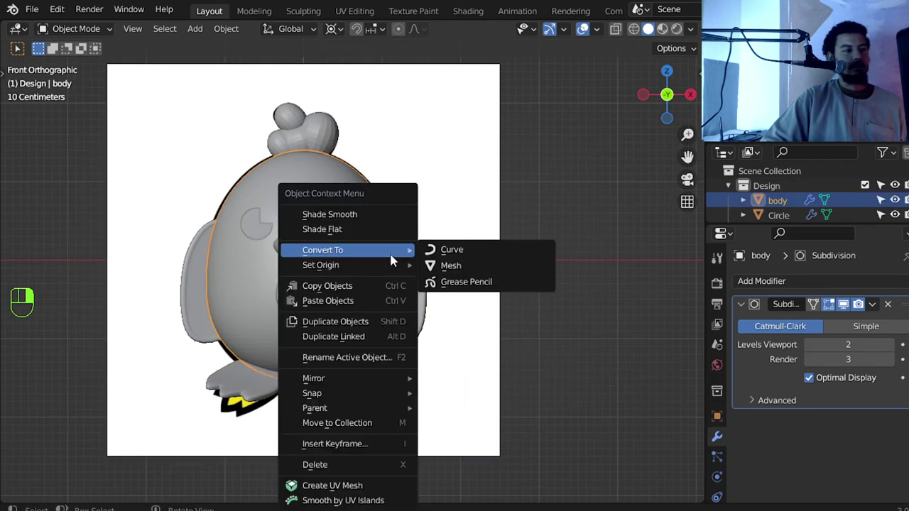
left_click(326, 139)
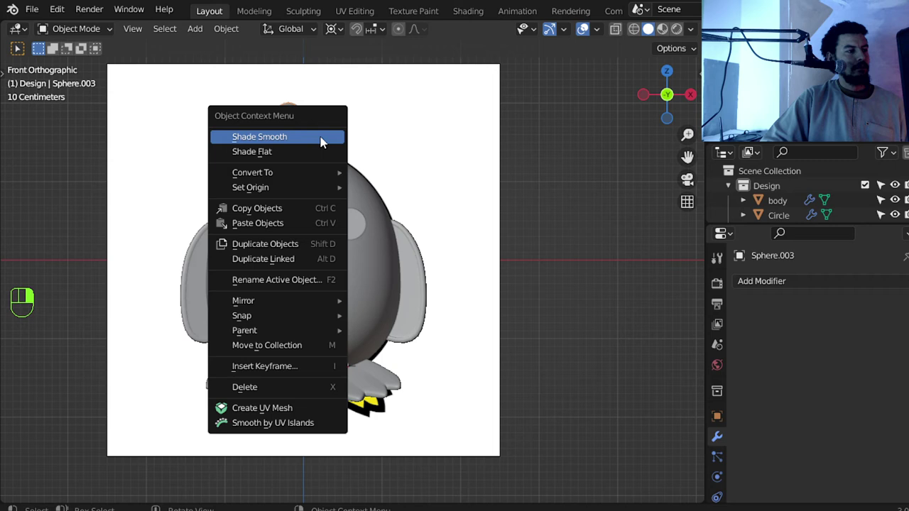
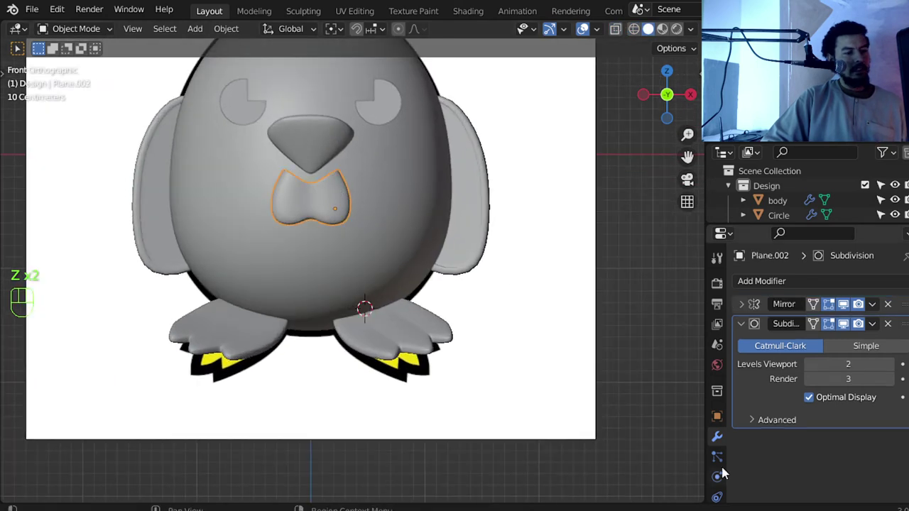
Make the bow tie's shared white material single-user and rename the copy 'red'
left_click(207, 299)
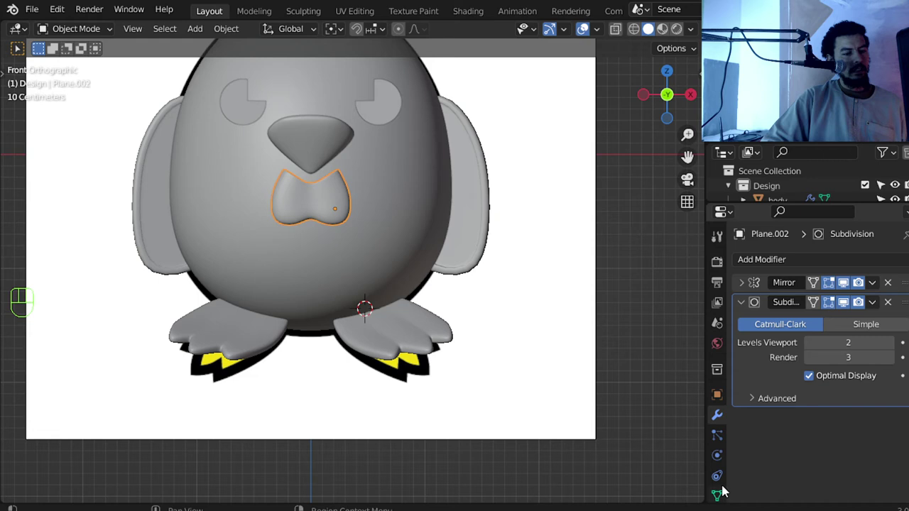
middle_click(207, 299)
left_click(207, 299)
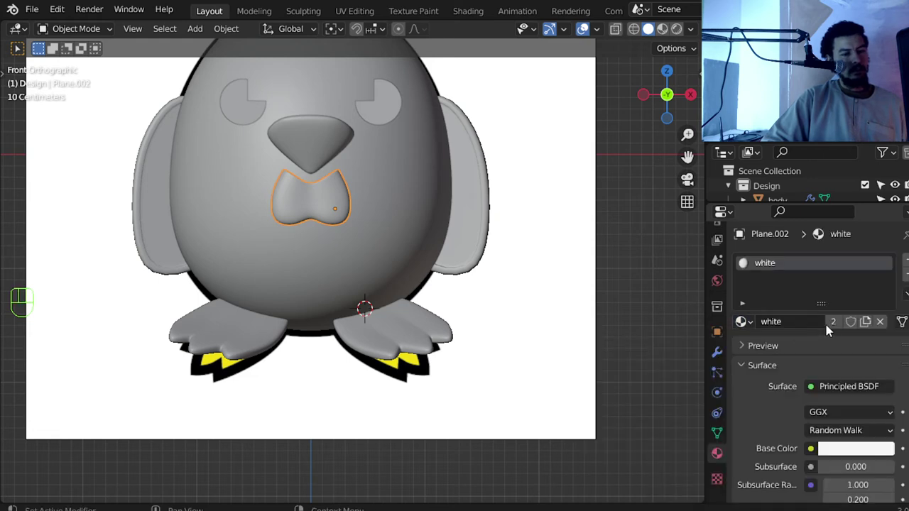
left_click(207, 299)
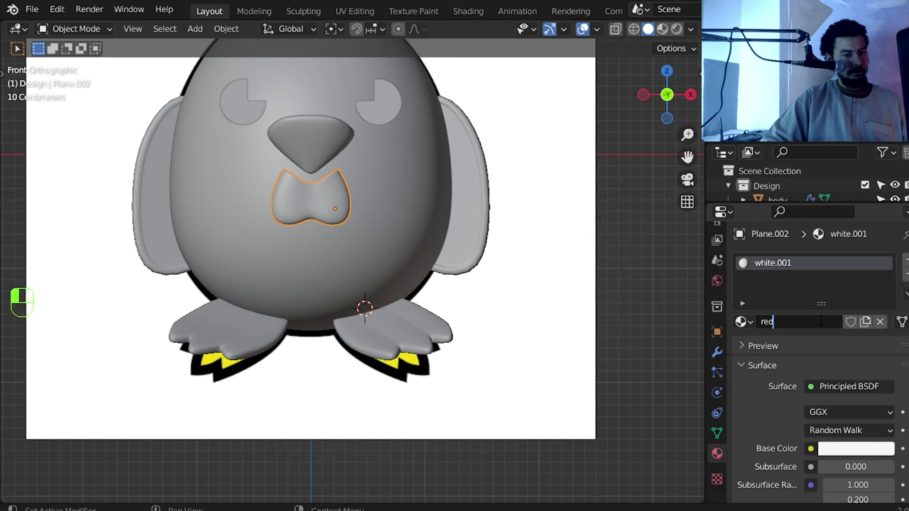
key("z")
key("z")
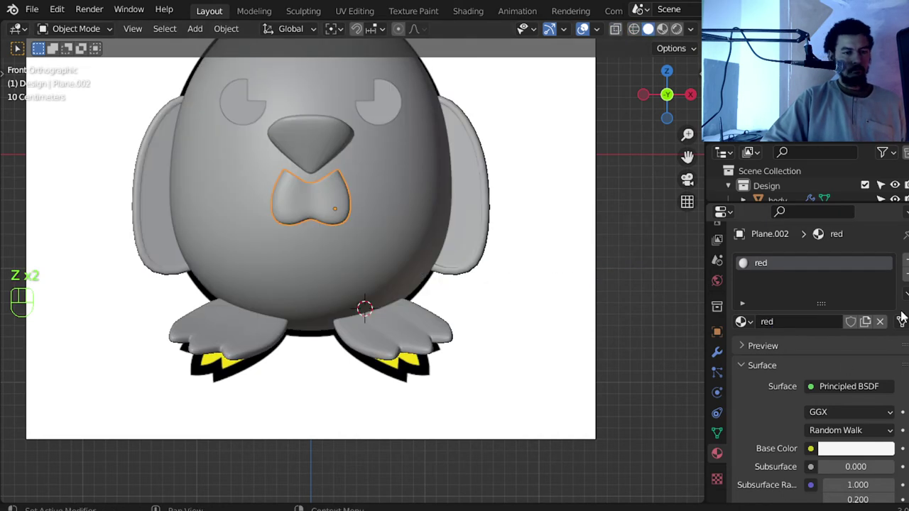
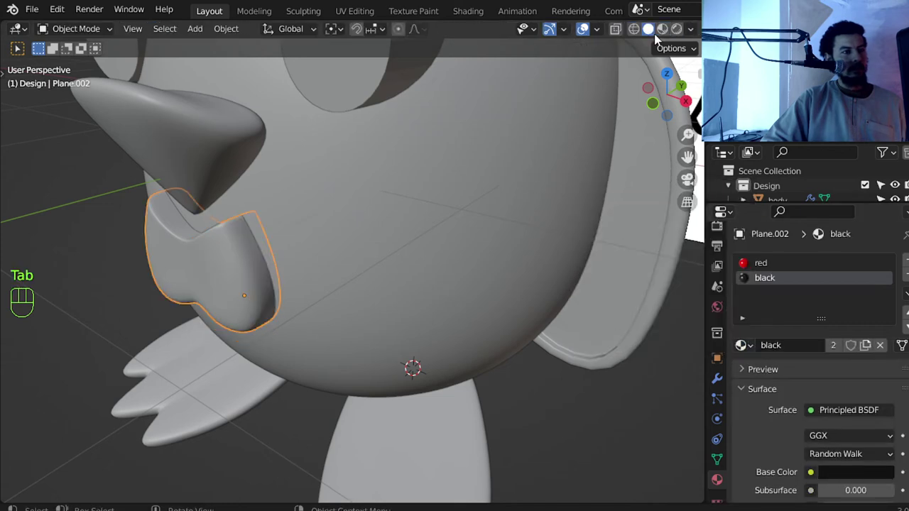
In Material Preview, crease the bow tie's edges by 0.6 so its black rim stays sharp around the red
left_click(669, 31)
left_click_drag(378, 212, 413, 181)
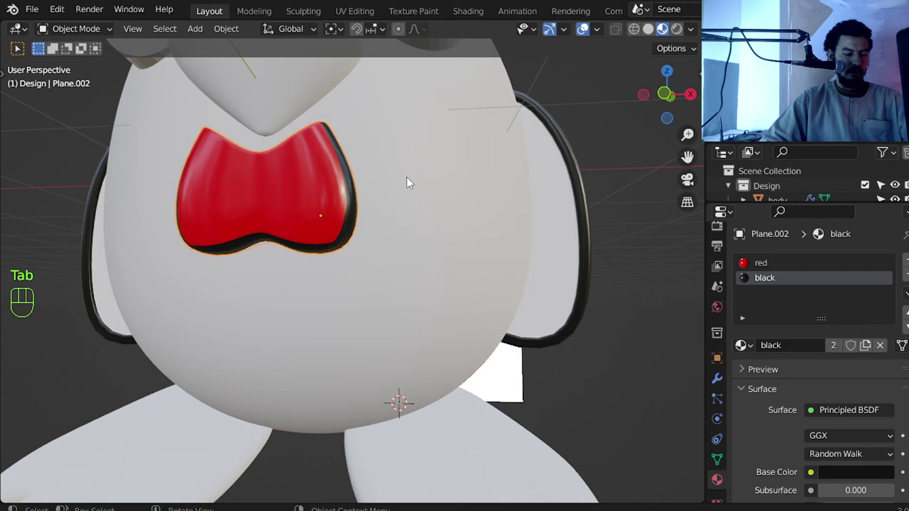
key("KP_1")
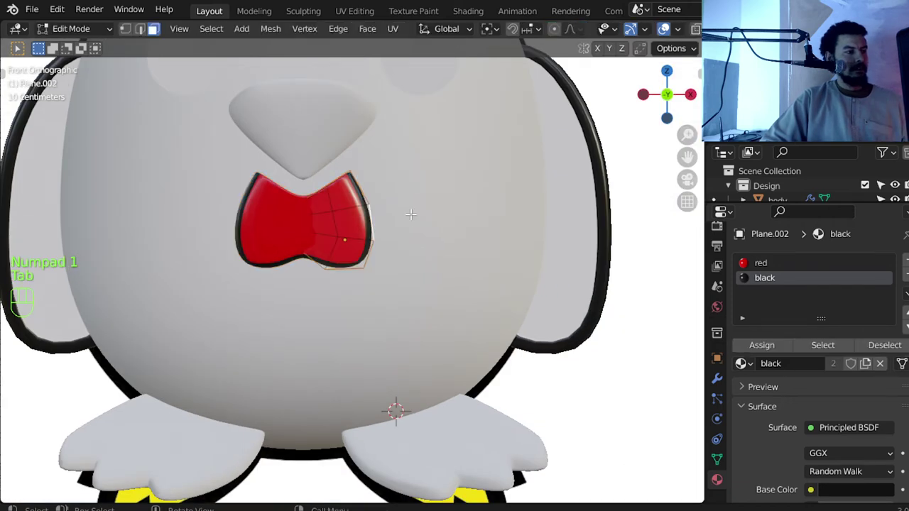
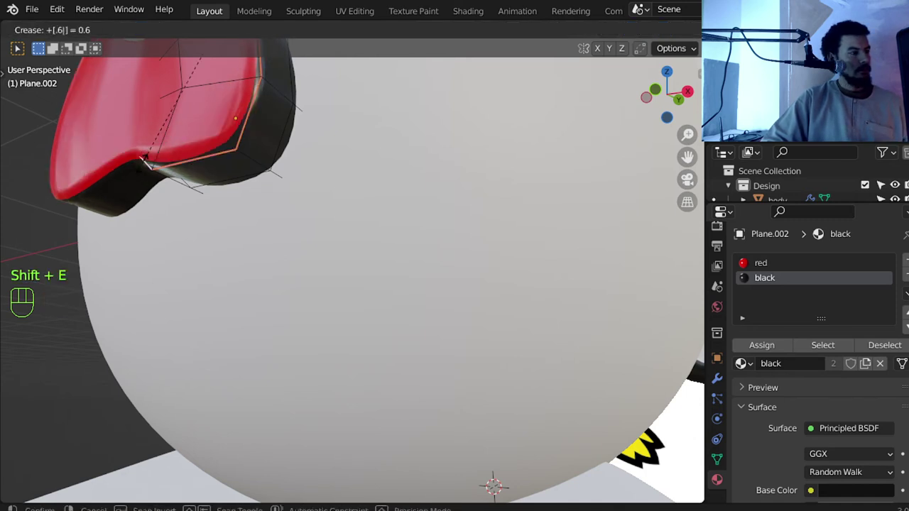
key("Tab")
middle_click(216, 235)
left_click_drag(253, 228, 285, 308)
key("KP_1")
Select the beak and set its duplicated material's Base Color to orange
middle_click(317, 286)
middle_click(349, 244)
left_click(349, 216)
key("z")
left_click_drag(754, 322, 636, 362)
left_click(834, 328)
left_click_drag(816, 328, 867, 441)
left_click(867, 444)
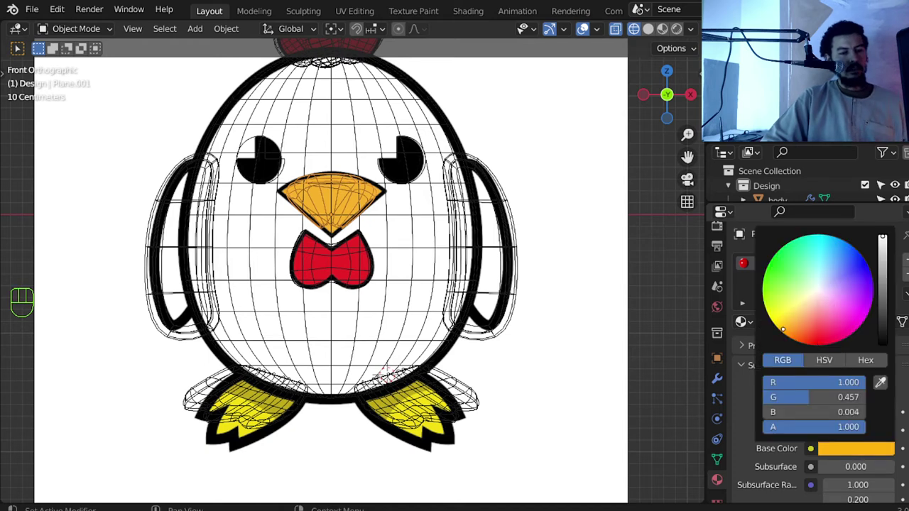
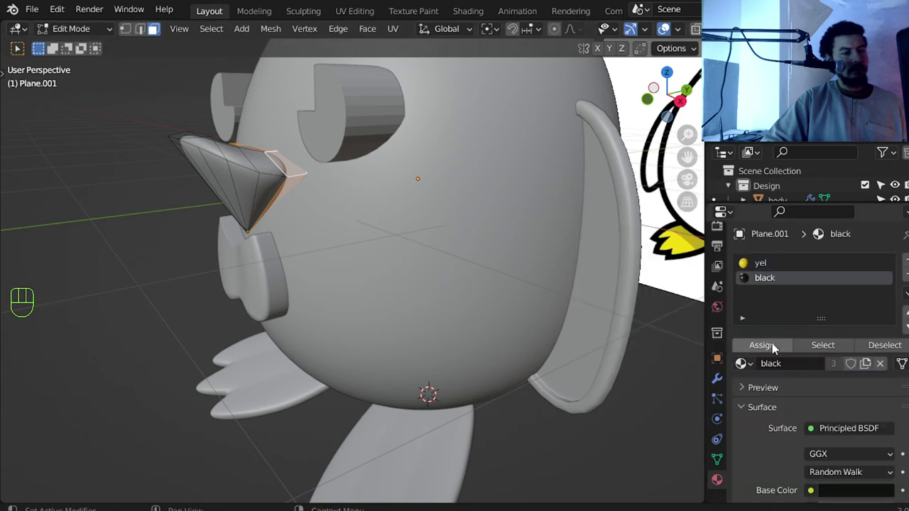
Assign the black material to the beak's rim faces and leave edit mode, the beak material now 'yel'
key("Tab")
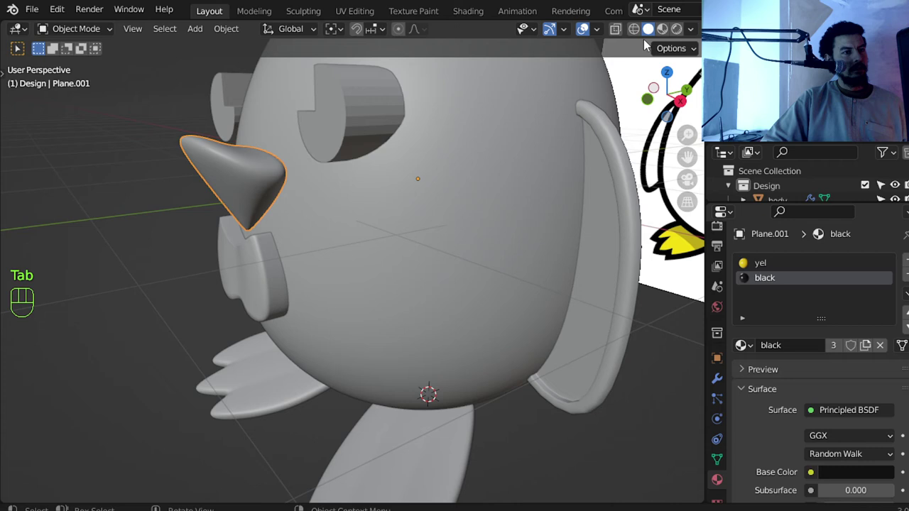
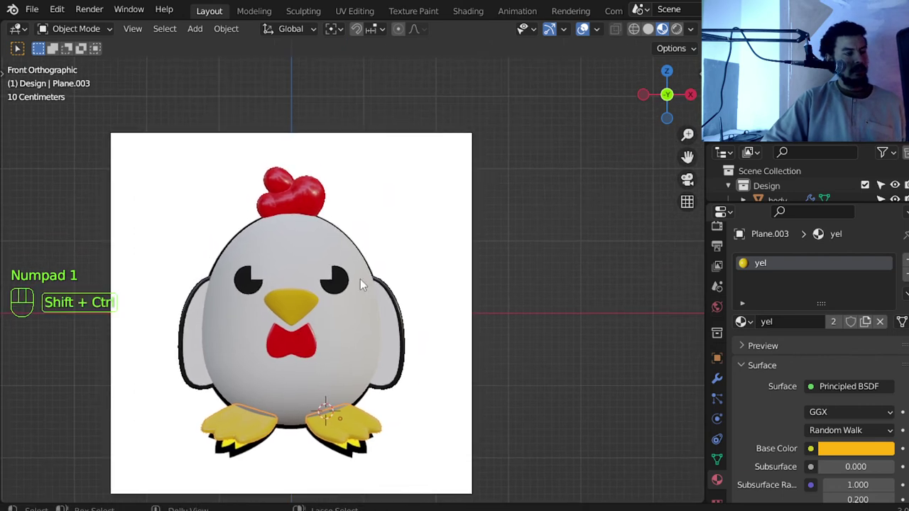
Save the project as a new file named chicken1.blend
key("ctrl+shift+s")
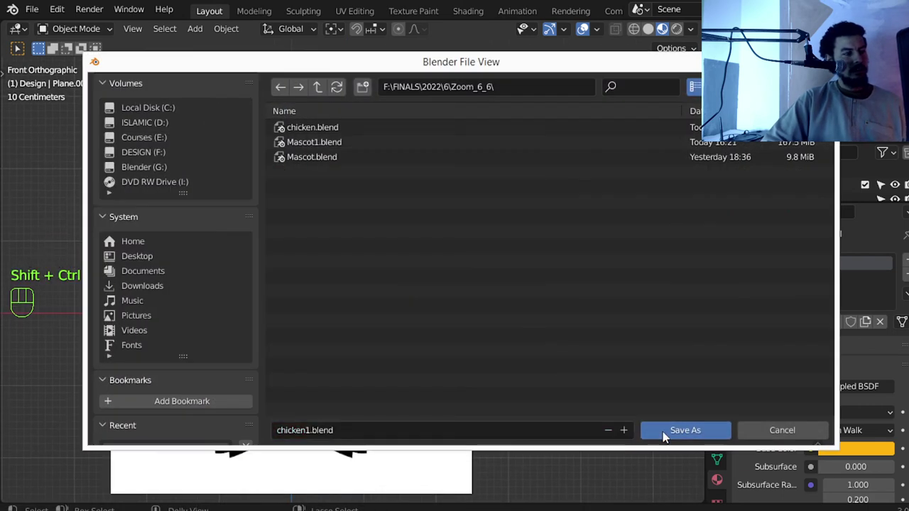
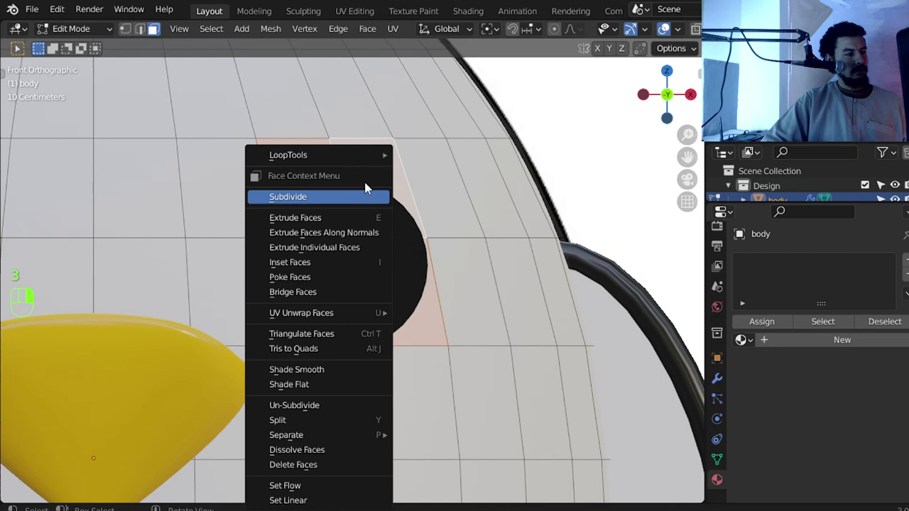
Turn the selected eye faces into a circle with LoopTools and shrink them into a socket
right_click(444, 177)
middle_click(401, 222)
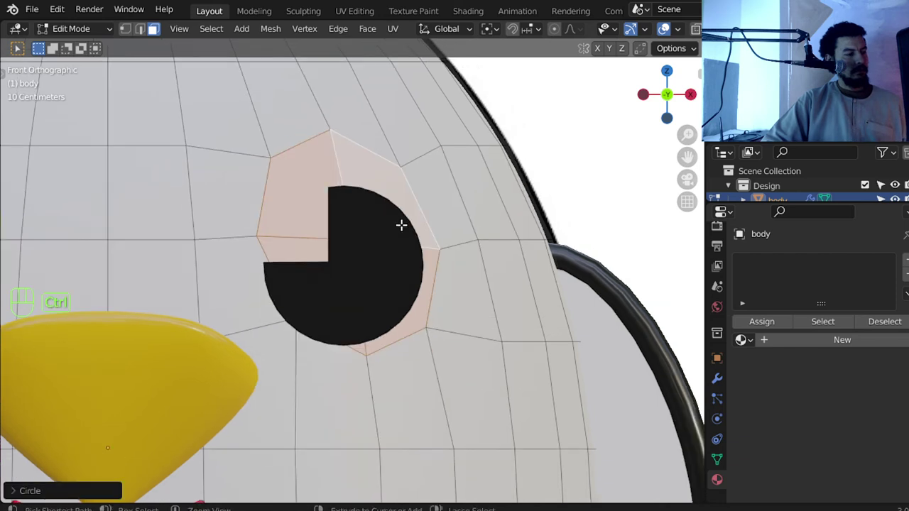
key("ctrl+z")
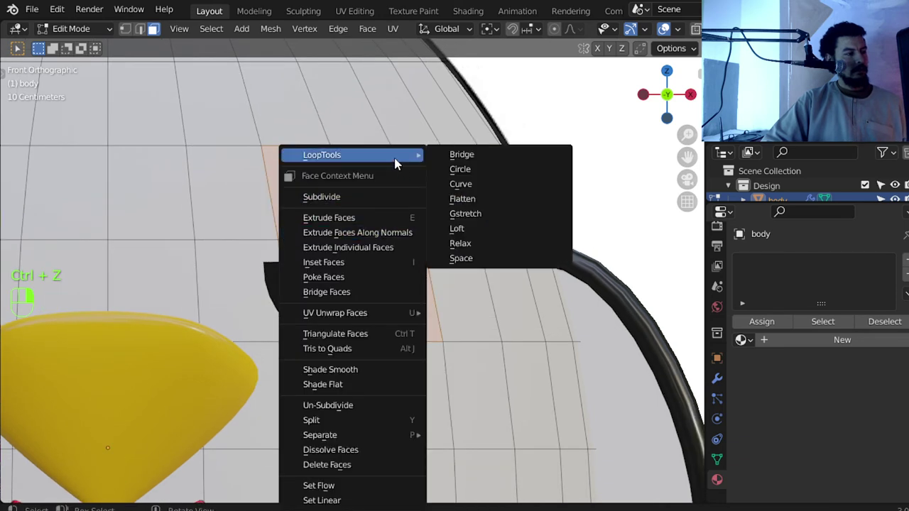
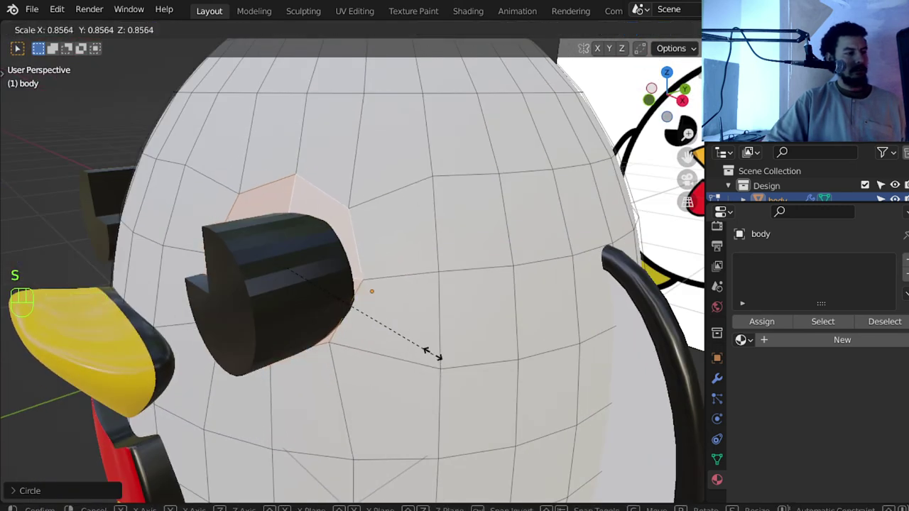
key("z")
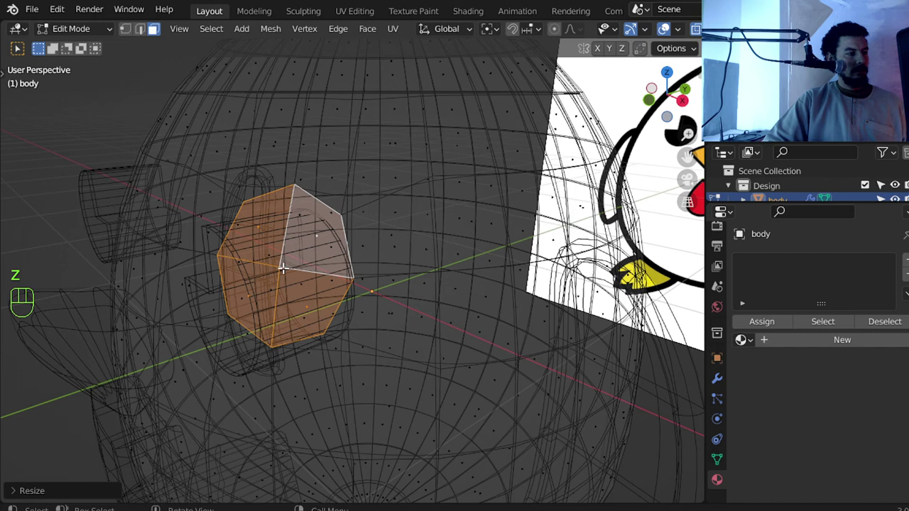
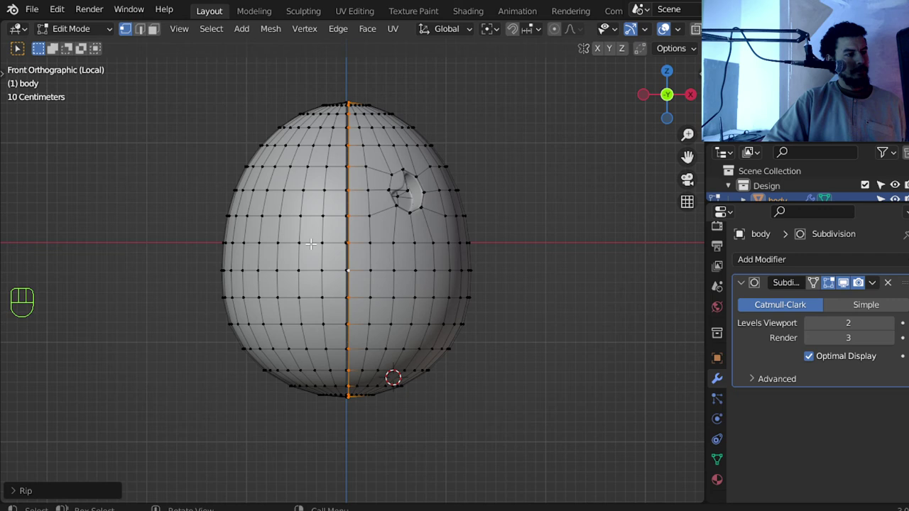
Hollow the eye socket and add a Mirror modifier above Subdivision so both sides match
key("ctrl+l")
key("x")
key("Tab")
key("Tab")
left_click_drag(804, 266, 667, 124)
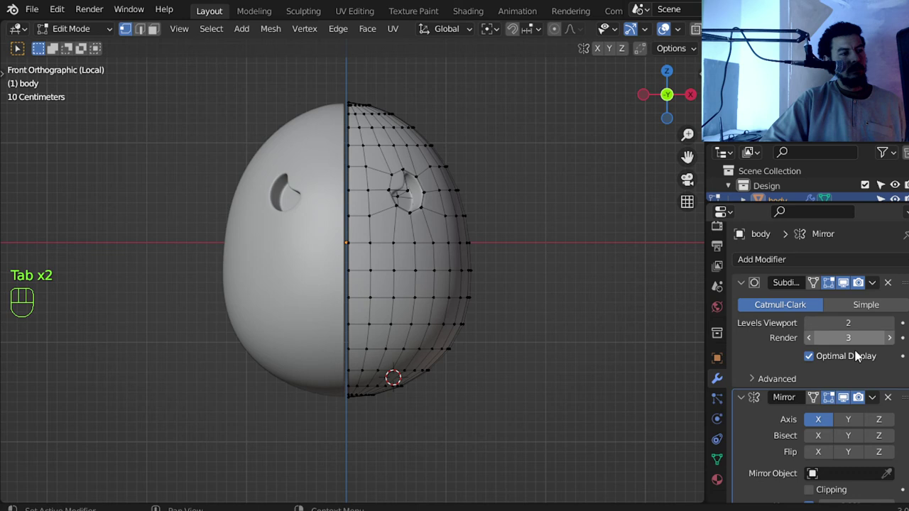
left_click_drag(908, 402, 891, 281)
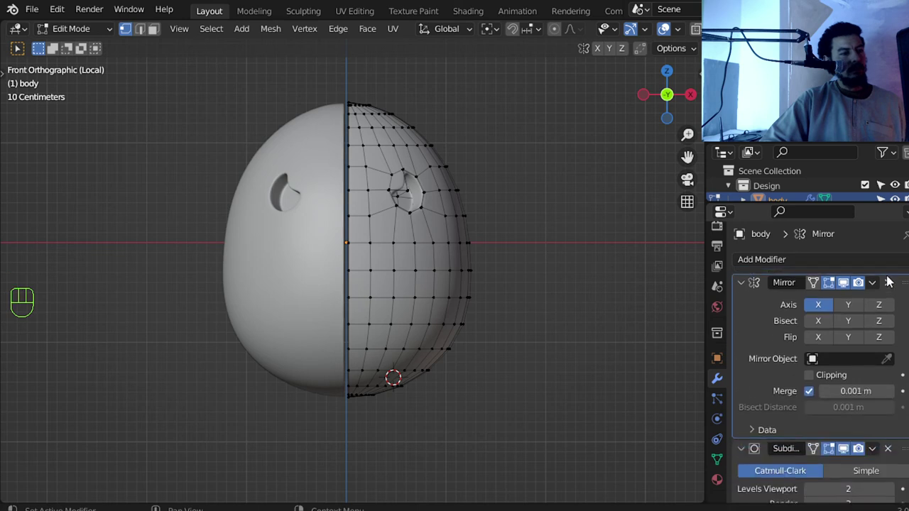
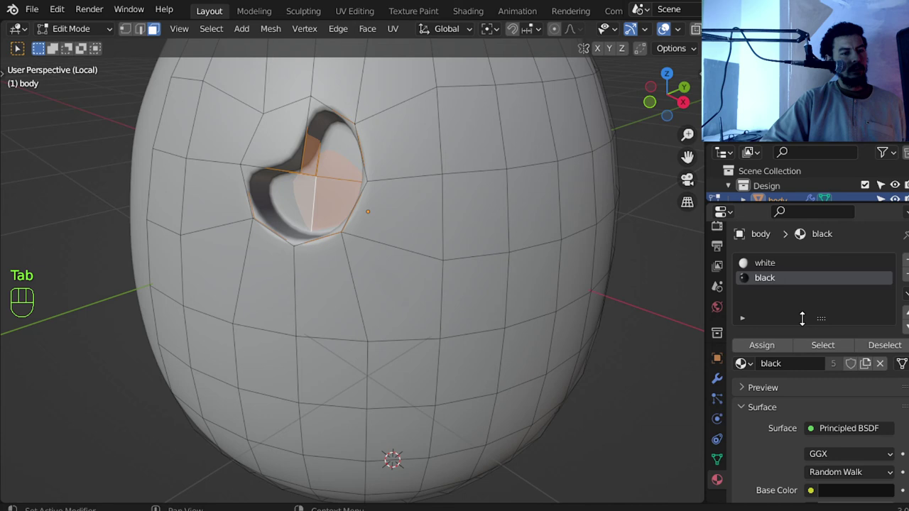
Assign the black material to the eye-socket faces while the body keeps the white material
left_click(776, 350)
key("Tab")
left_click_drag(668, 35, 667, 35)
middle_click(405, 231)
left_click_drag(405, 251, 476, 232)
Leave edit mode and move the old eye Circle object into the trash collection
key("alt+a")
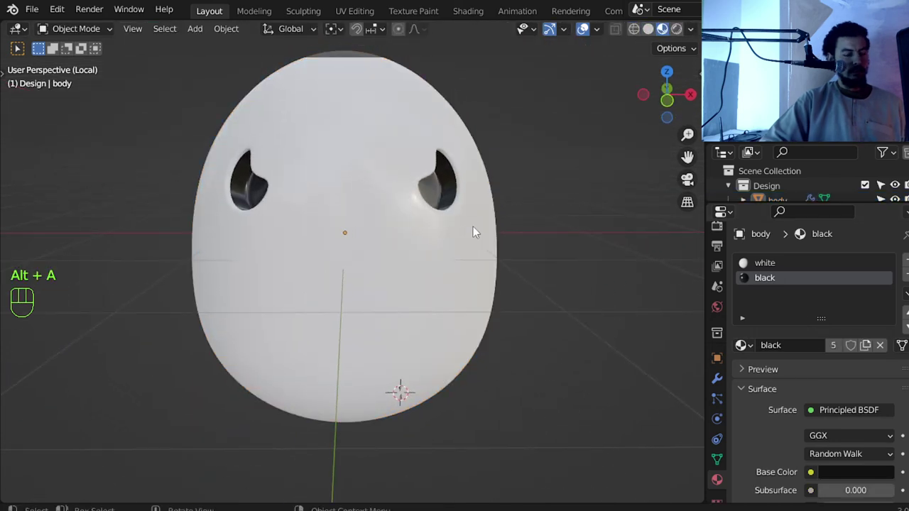
key("KP_Divide")
key("KP_1")
middle_click(480, 317)
left_click_drag(350, 276, 367, 270)
left_click_drag(418, 240, 433, 202)
middle_click(445, 243)
key("m")
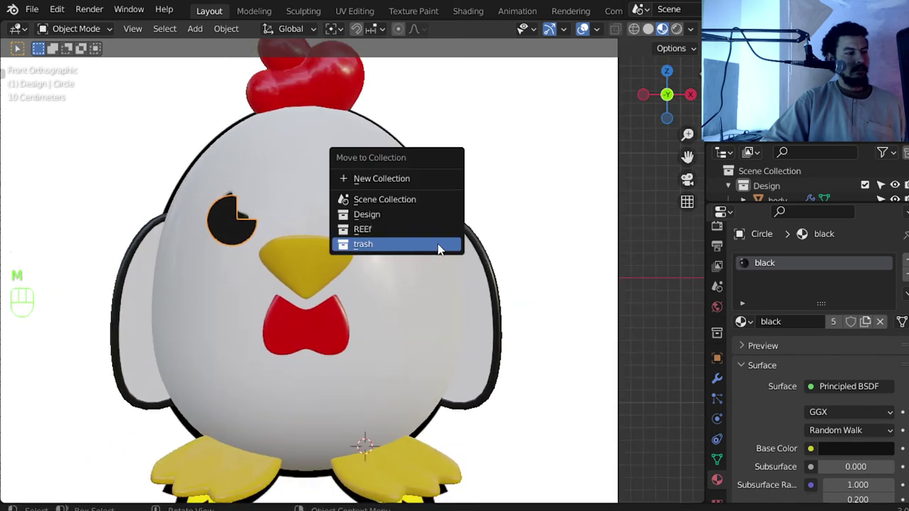
Exclude the trash collection in the Outliner, leaving the coloured chicken alone in perspective view
middle_click(427, 286)
middle_click(413, 343)
middle_click(420, 320)
left_click_drag(427, 289, 426, 270)
left_click_drag(431, 266, 434, 300)
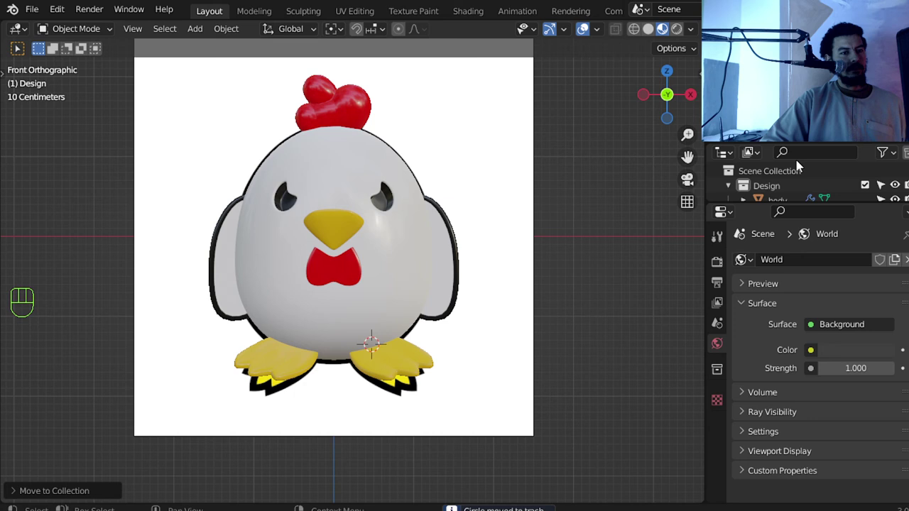
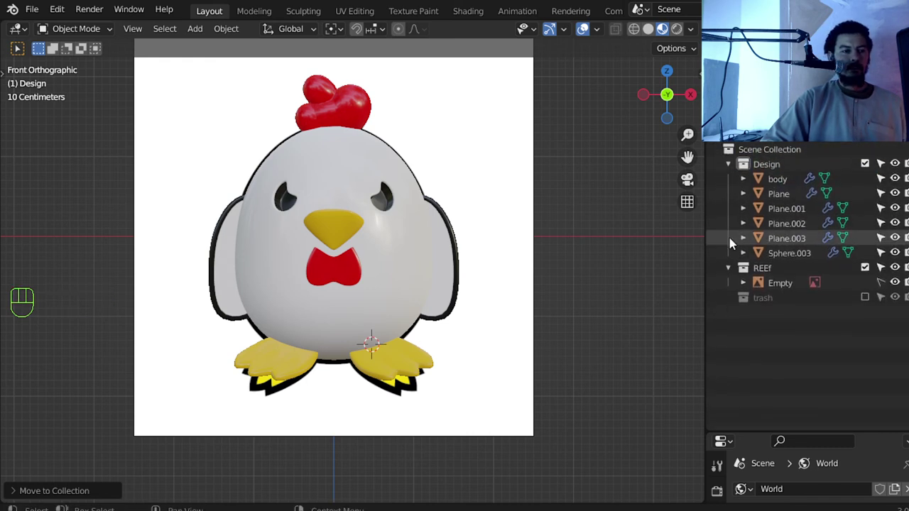
left_click_drag(730, 163, 727, 175)
Exclude the REEf reference collection and recentre the view on the chicken
left_click(870, 178)
middle_click(402, 260)
left_click_drag(400, 296, 385, 312)
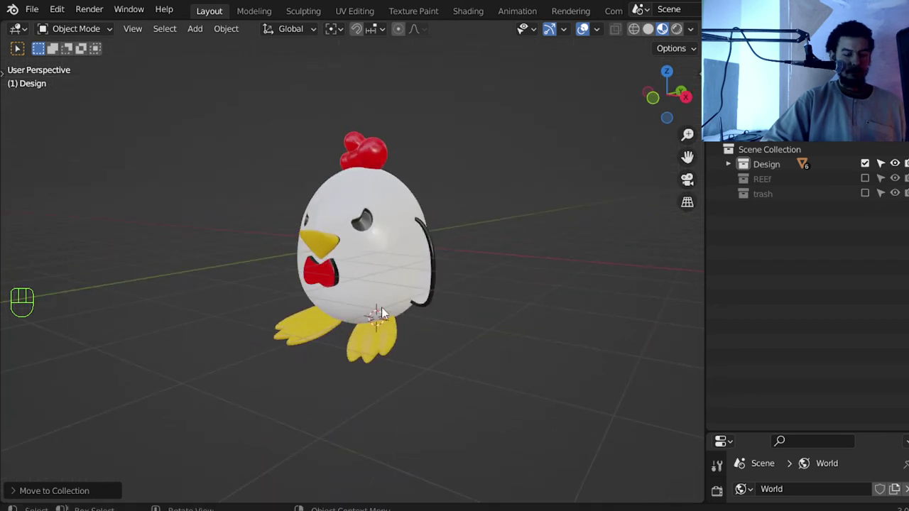
key("KP_3")
key("KP_2")
key("KP_1")
left_click_drag(386, 324, 397, 350)
middle_click(404, 285)
key("shift+c")
Add a large floor plane, scale it up and lower it under the chicken's feet
key("shift+a")
middle_click(443, 284)
key("s")
key("s")
middle_click(465, 285)
key("KP_3")
key("g")
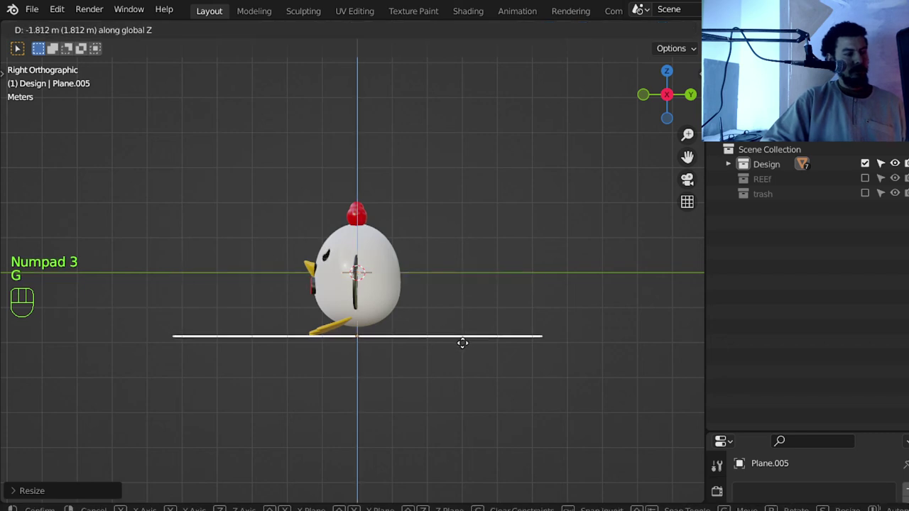
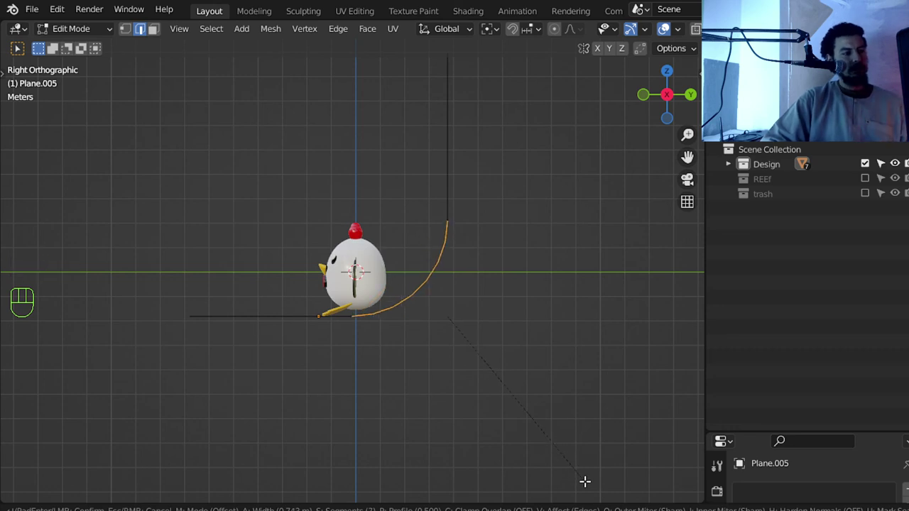
Extrude and bevel the plane's back edge into a curved backdrop wall and shade it smooth
key("Tab")
left_click_drag(378, 333, 482, 356)
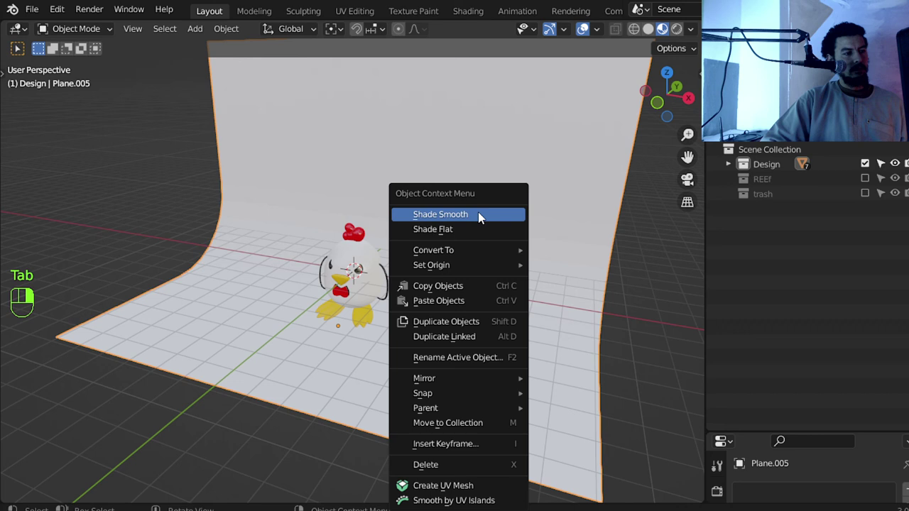
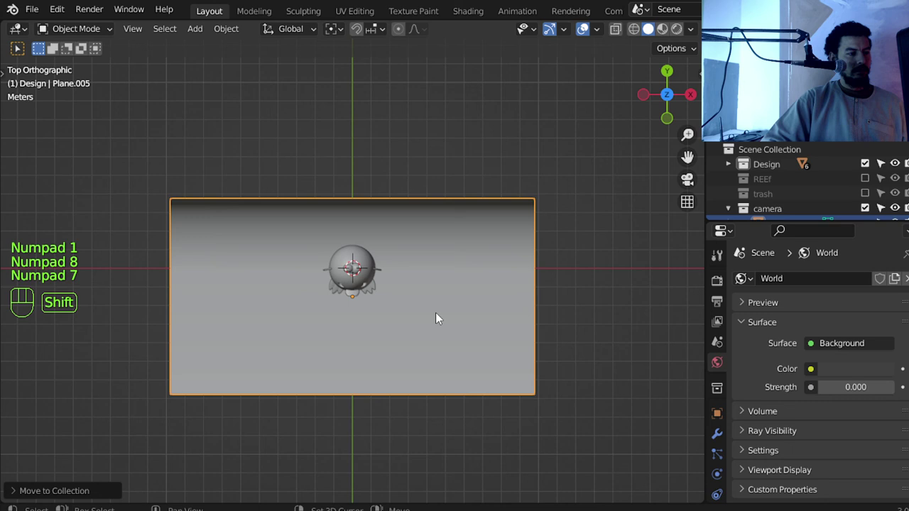
Bring up the Add menu (Shift+A) to start adding a light over the backdrop
key("shift+a")
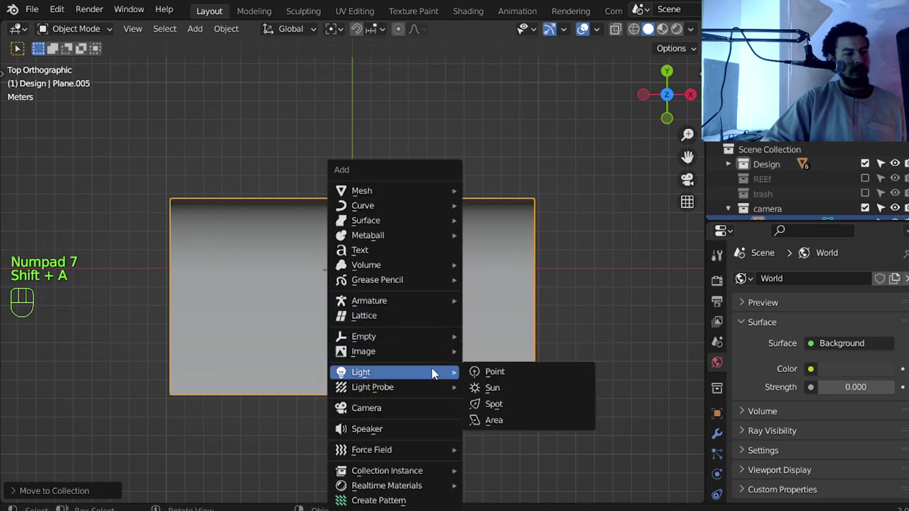
Add an area light named KEY in the camera collection, placed front-left of the chicken
key("s")
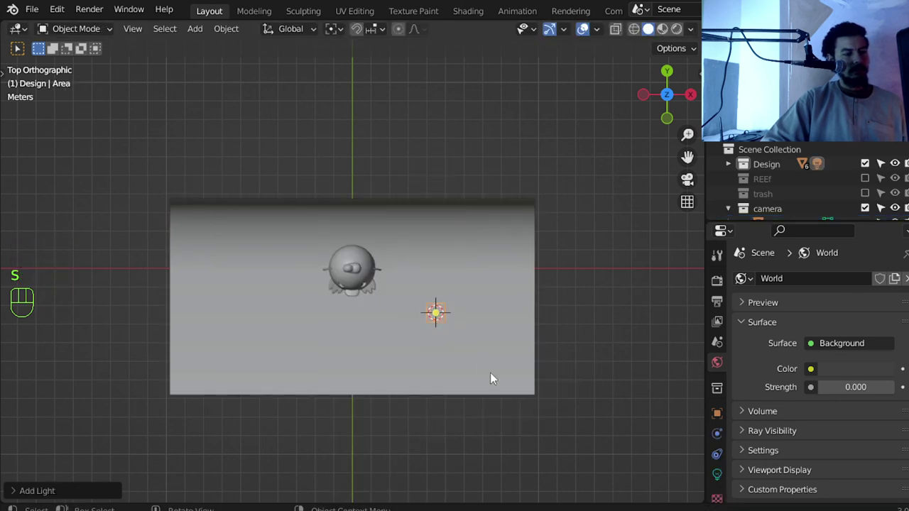
left_click(720, 473)
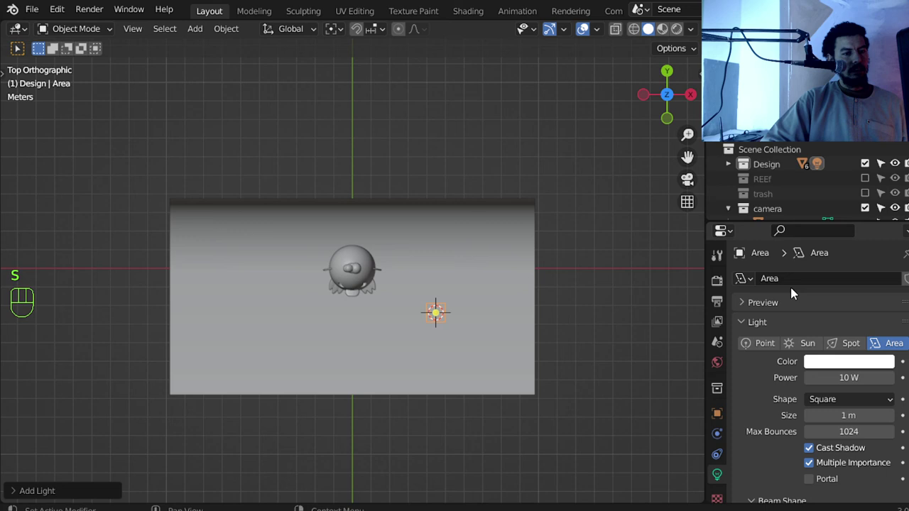
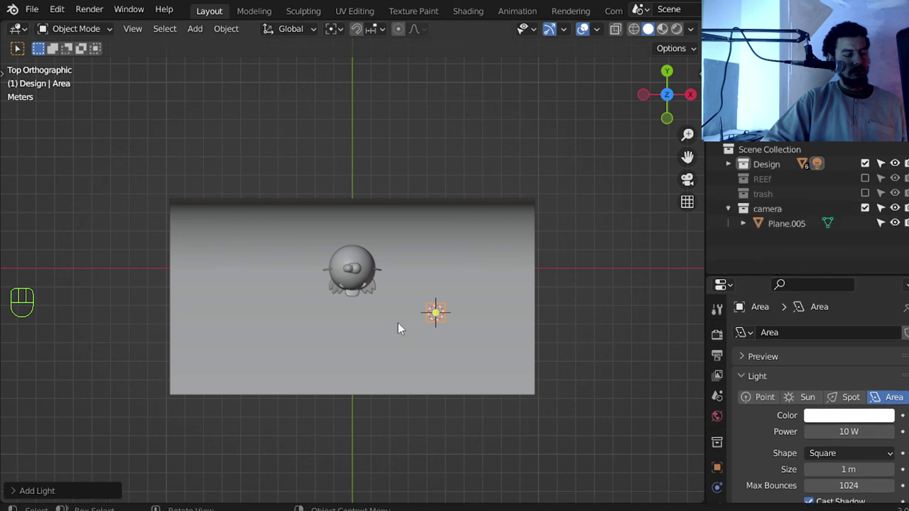
key("m")
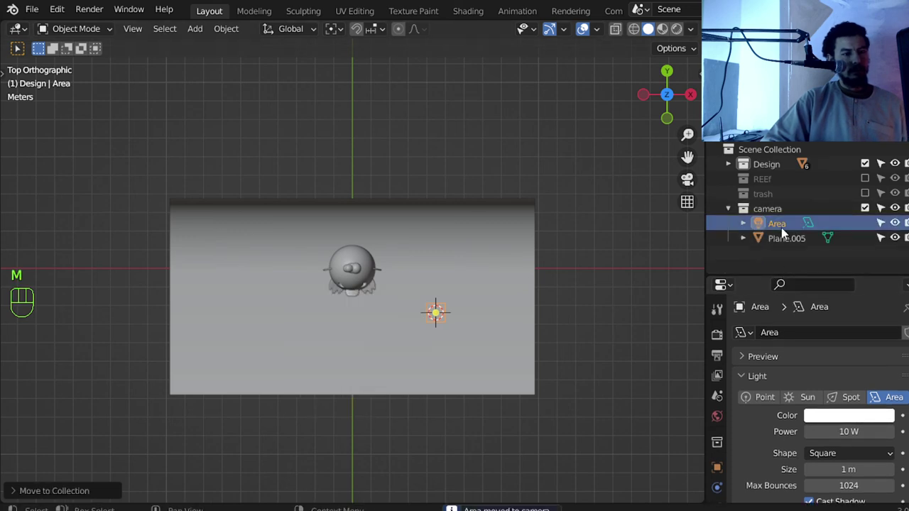
left_click_drag(785, 232, 787, 230)
key("g")
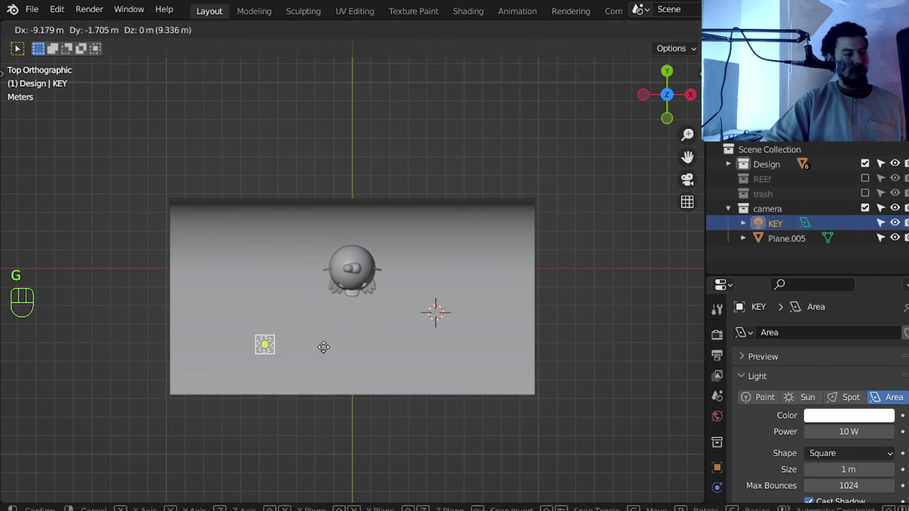
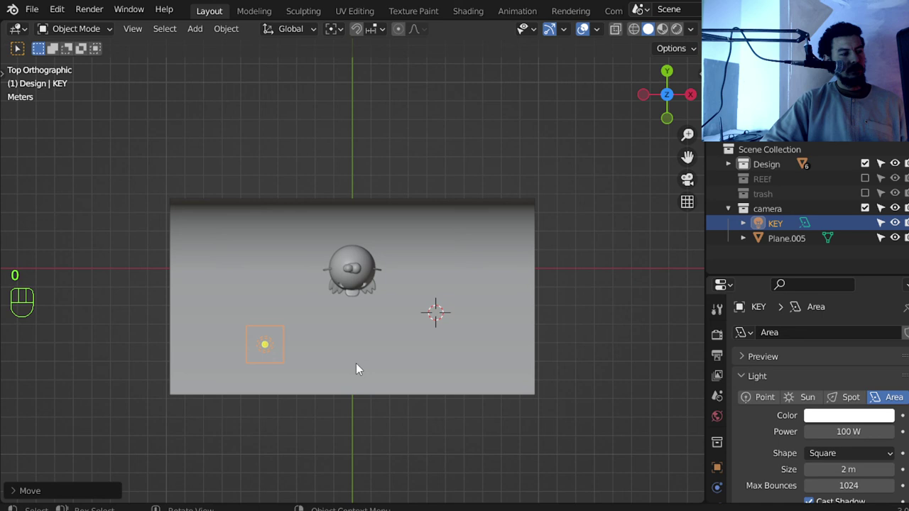
Give KEY a warm tint, raise it off the ground and tilt it toward the chicken
left_click_drag(846, 419, 836, 274)
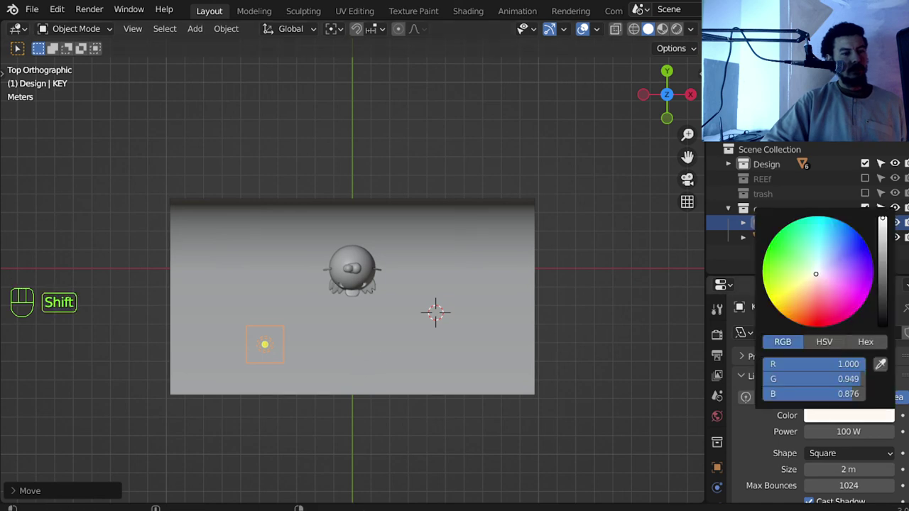
key("KP_1")
key("g")
key("r")
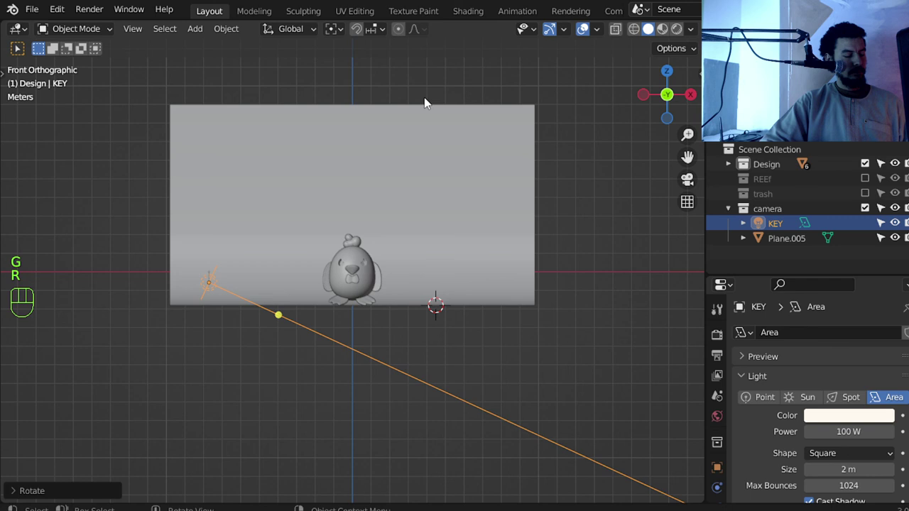
key("g")
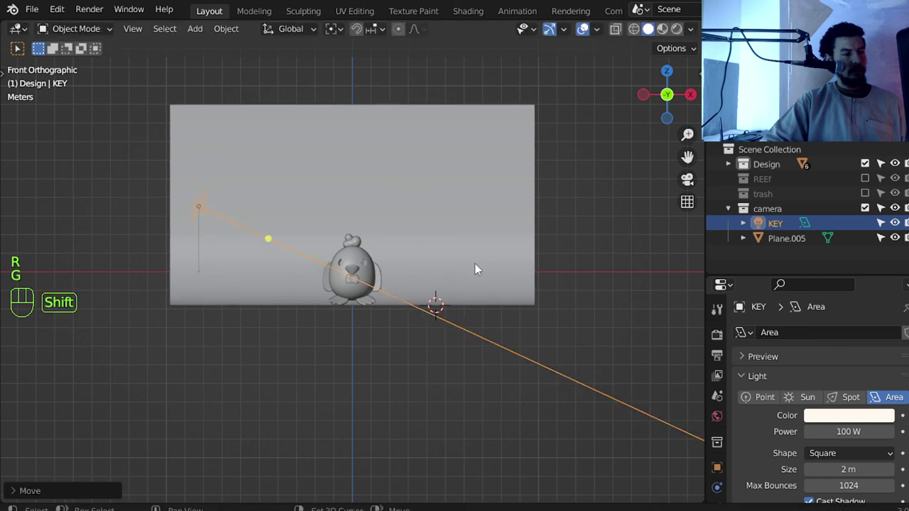
key("shift+a")
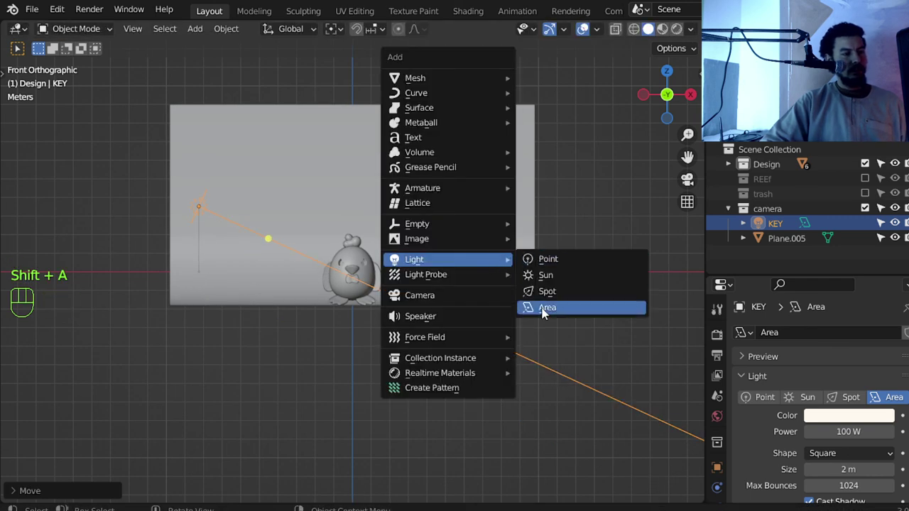
Rotate the new area light sideways, put it in the camera collection and move it front-right of the chicken
key("r")
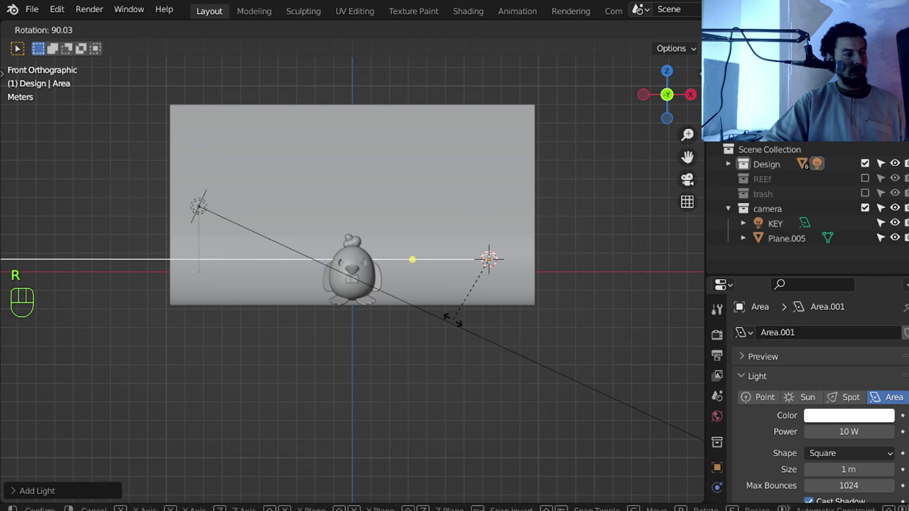
key("m")
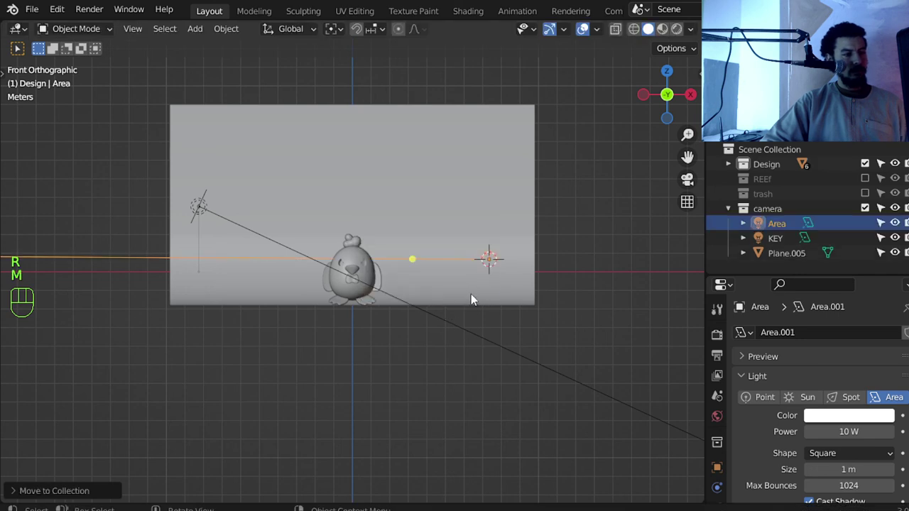
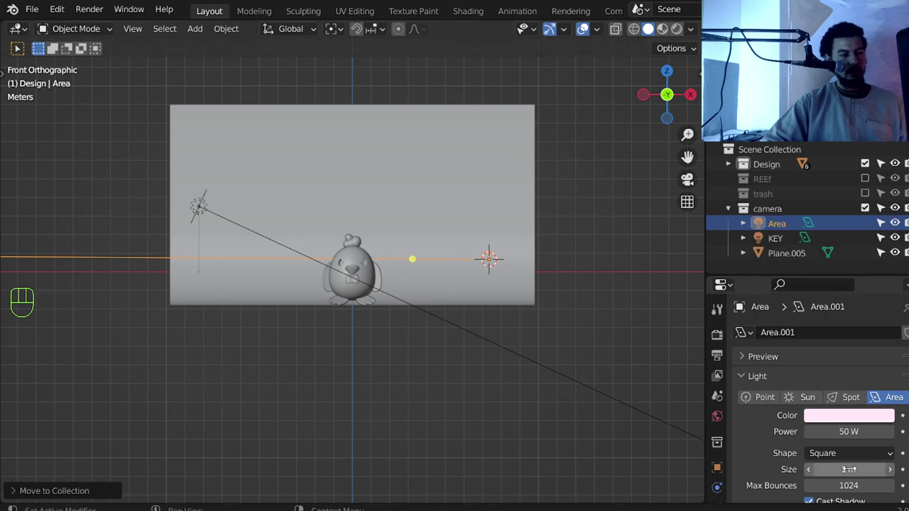
key("KP_7")
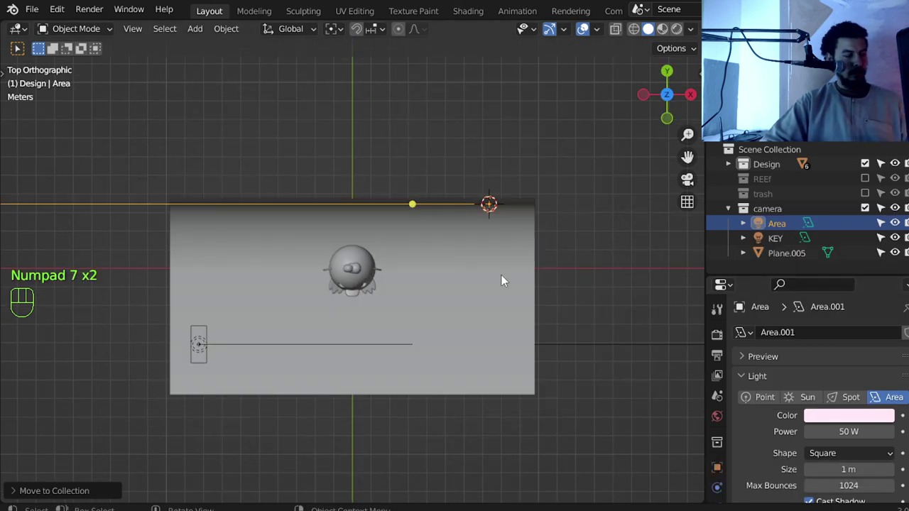
key("g")
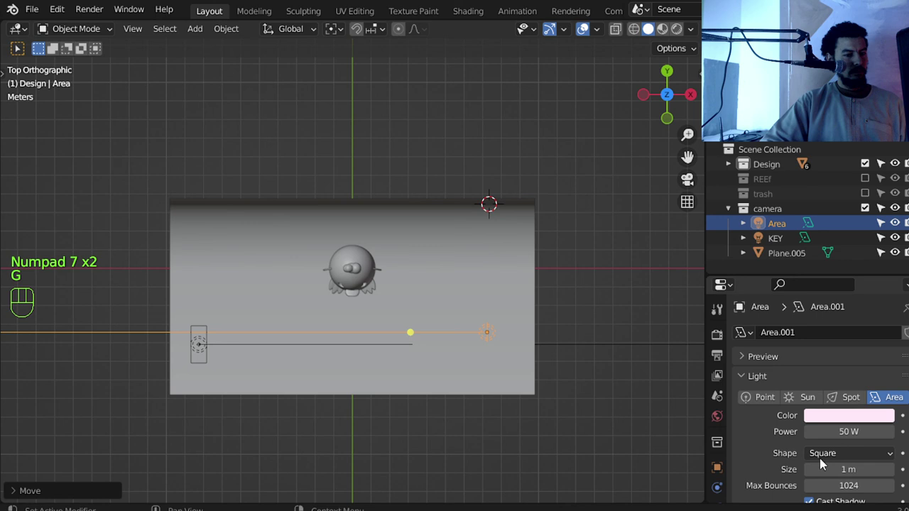
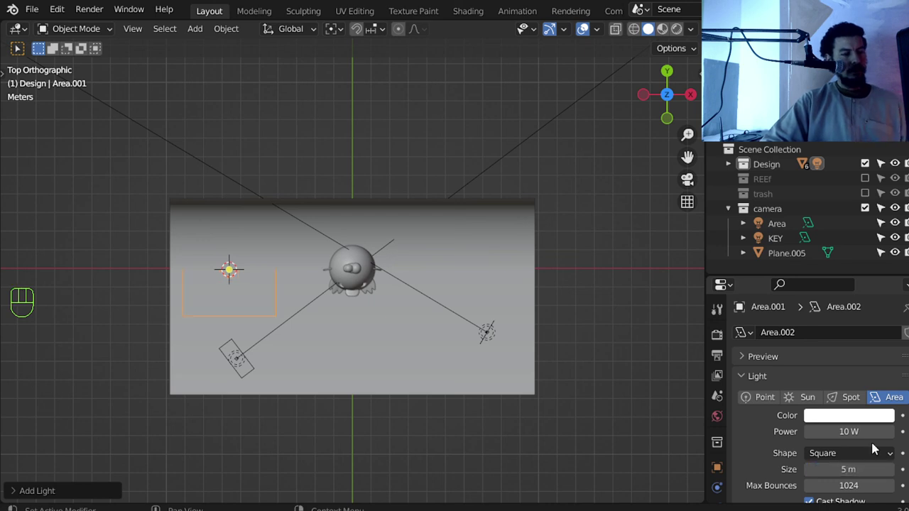
Tint the 5 m light pale blue, raise it high on the chicken's left and tilt it toward the chicken
left_click_drag(861, 419, 851, 365)
key("KP_1")
key("g")
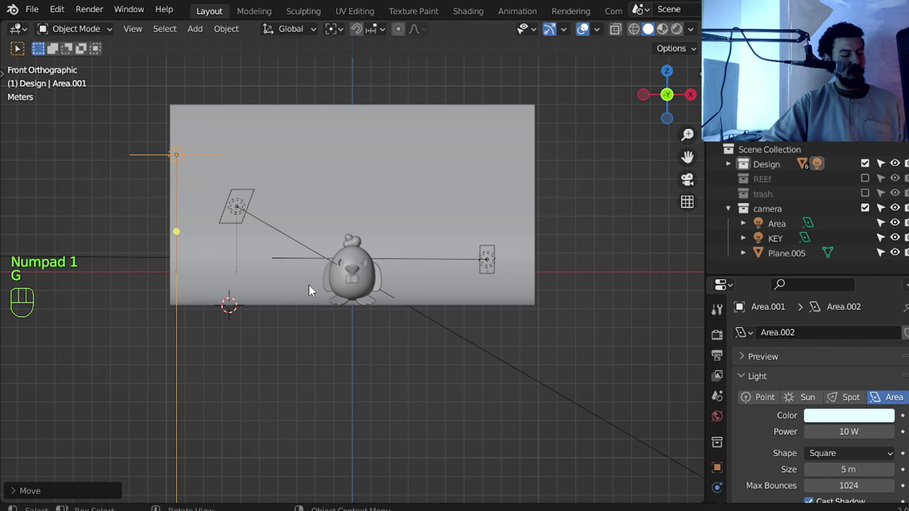
key("r")
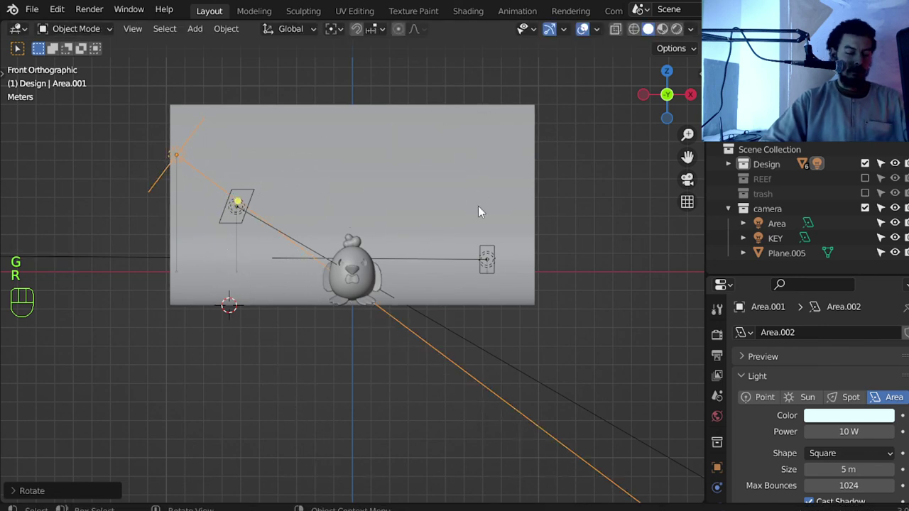
key("KP_7")
key("g")
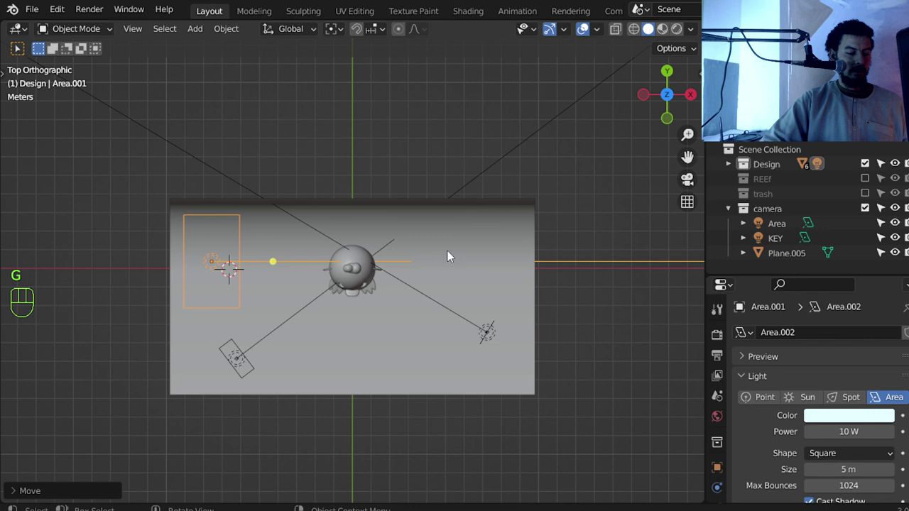
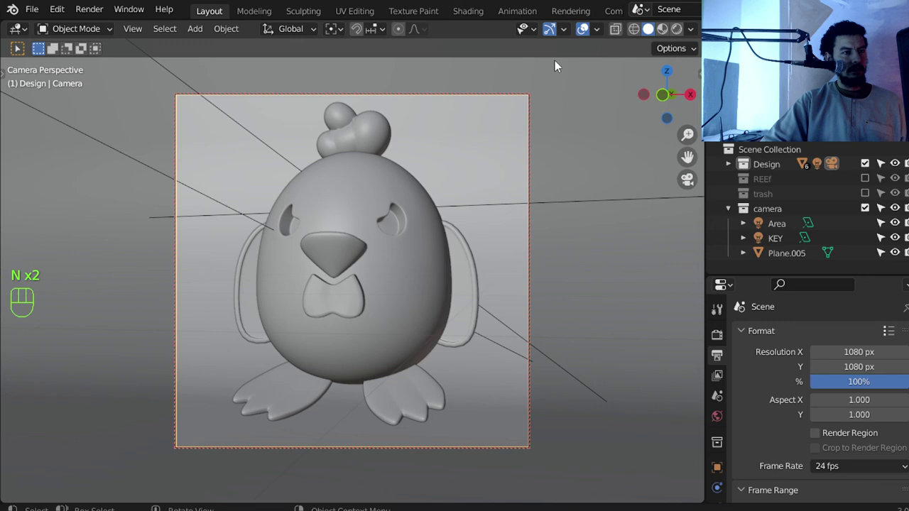
Switch to Material Preview, set the world colour to green and show the render sampling settings
left_click(672, 39)
left_click(582, 312)
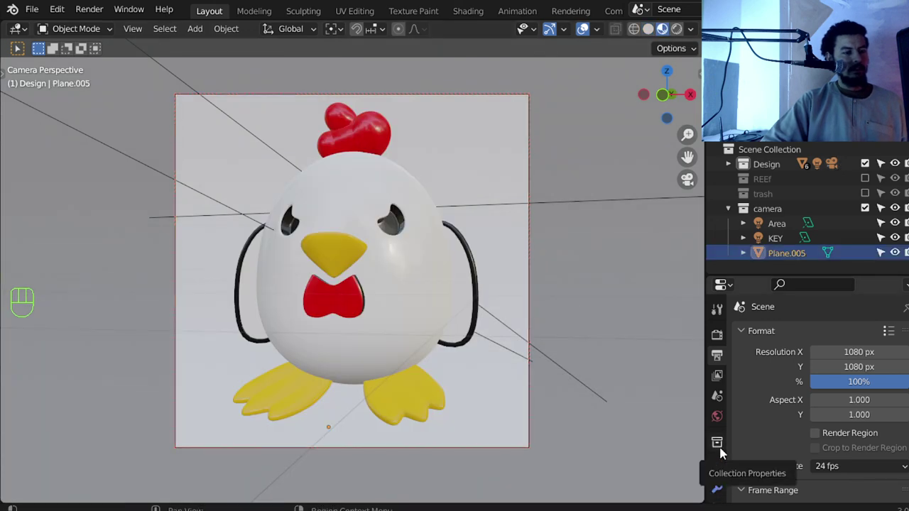
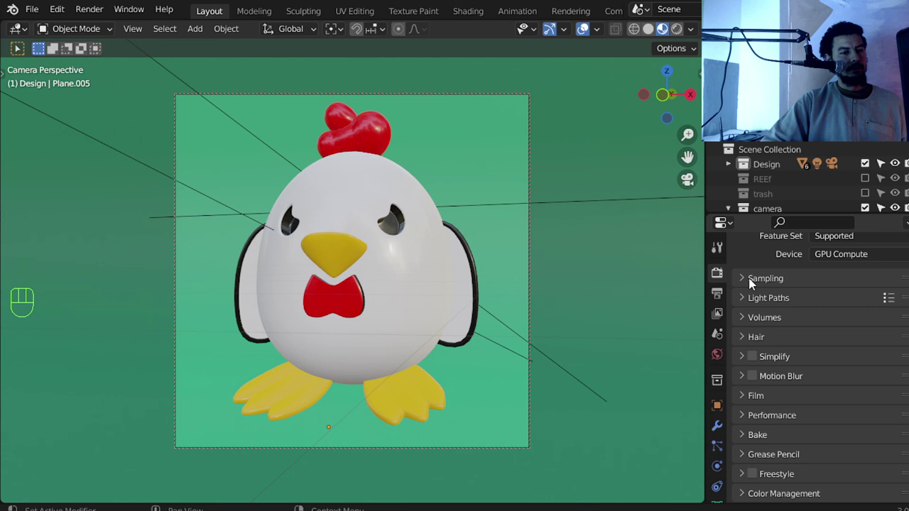
left_click(781, 289)
left_click(790, 319)
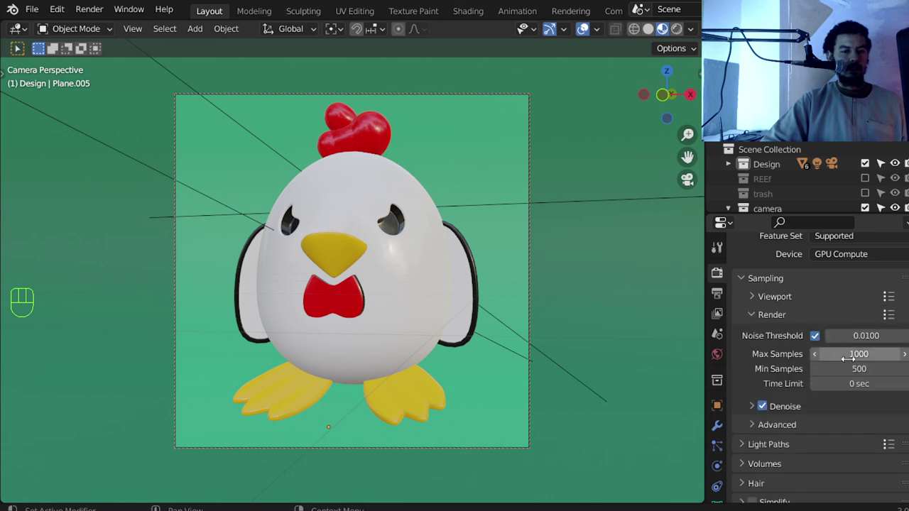
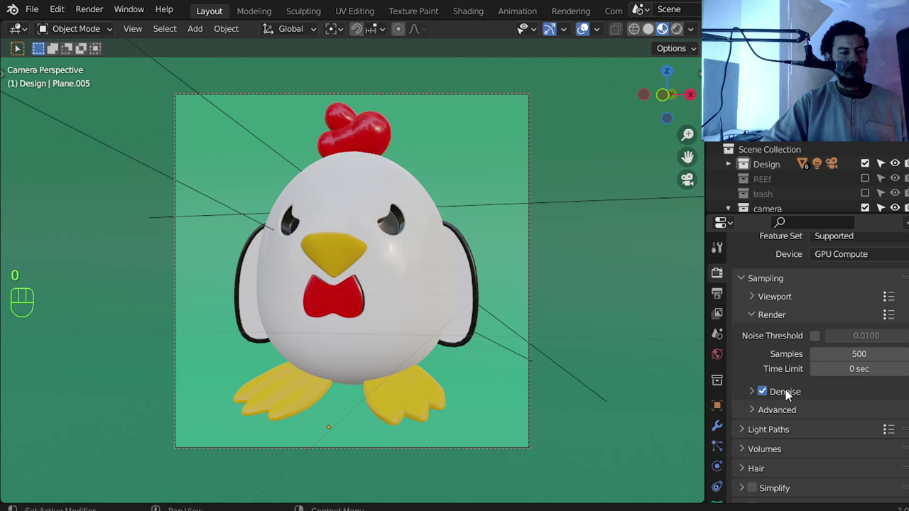
Save the file, then check the lighting through the camera and from above
key("ctrl+s")
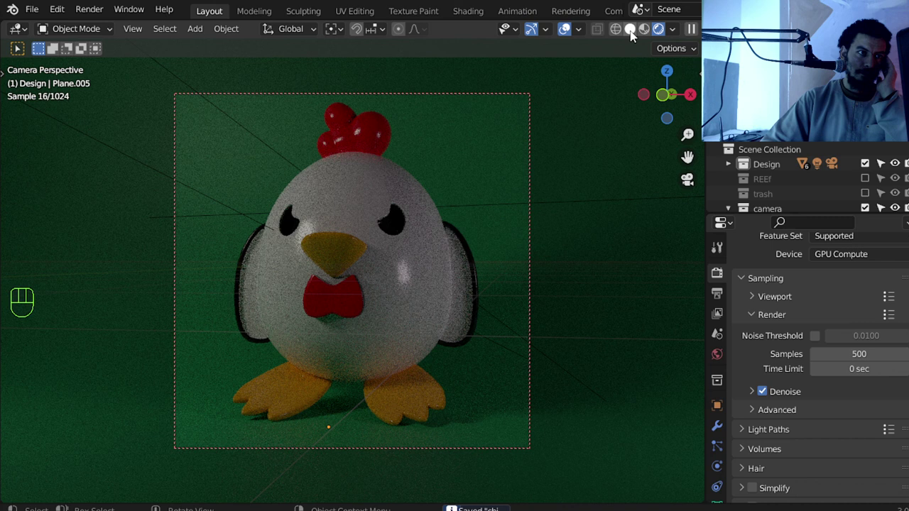
key("KP_0")
key("KP_7")
middle_click(306, 363)
left_click_drag(356, 357, 395, 297)
Select the KEY light and show its constraint settings
left_click(201, 345)
left_click(204, 349)
left_click(722, 458)
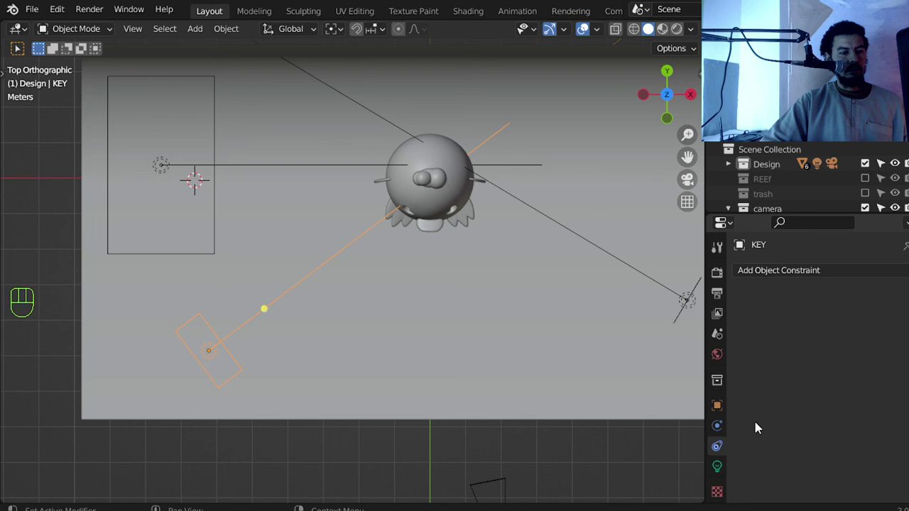
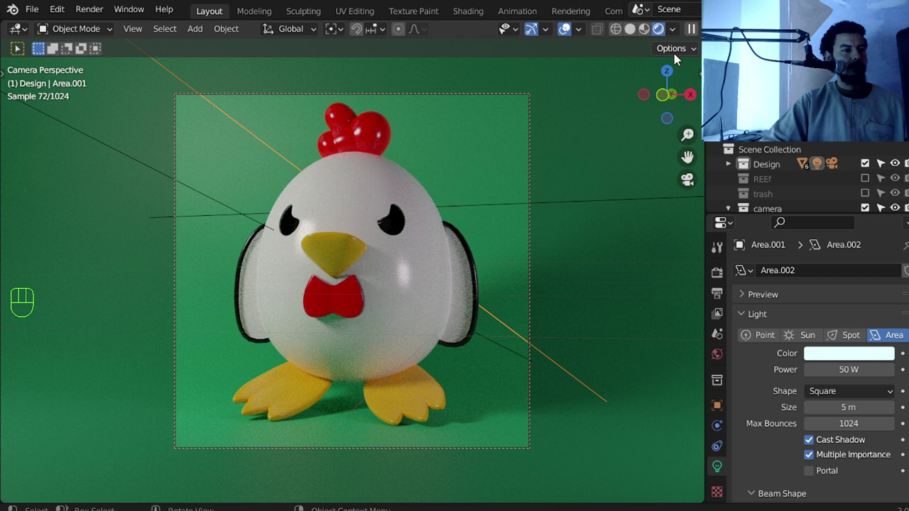
Save the scene and render the final image through the camera (F12)
key("ctrl+s")
key("F12")
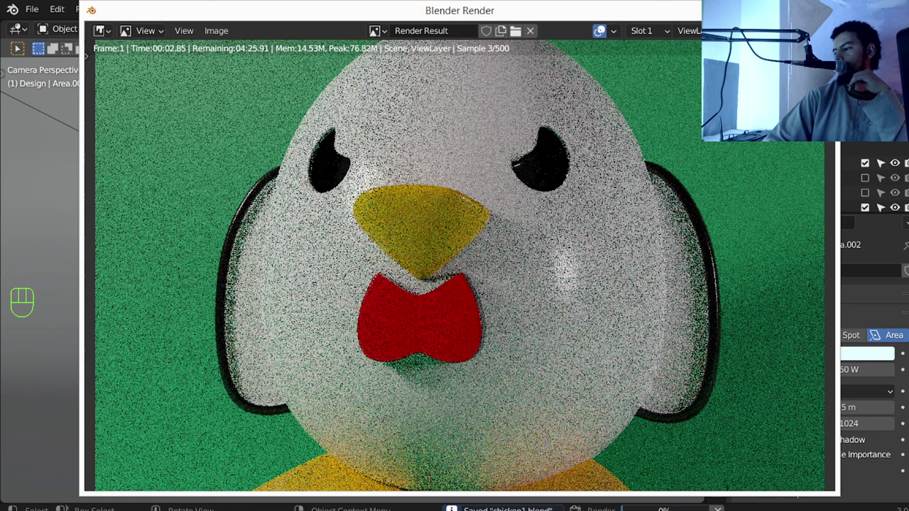